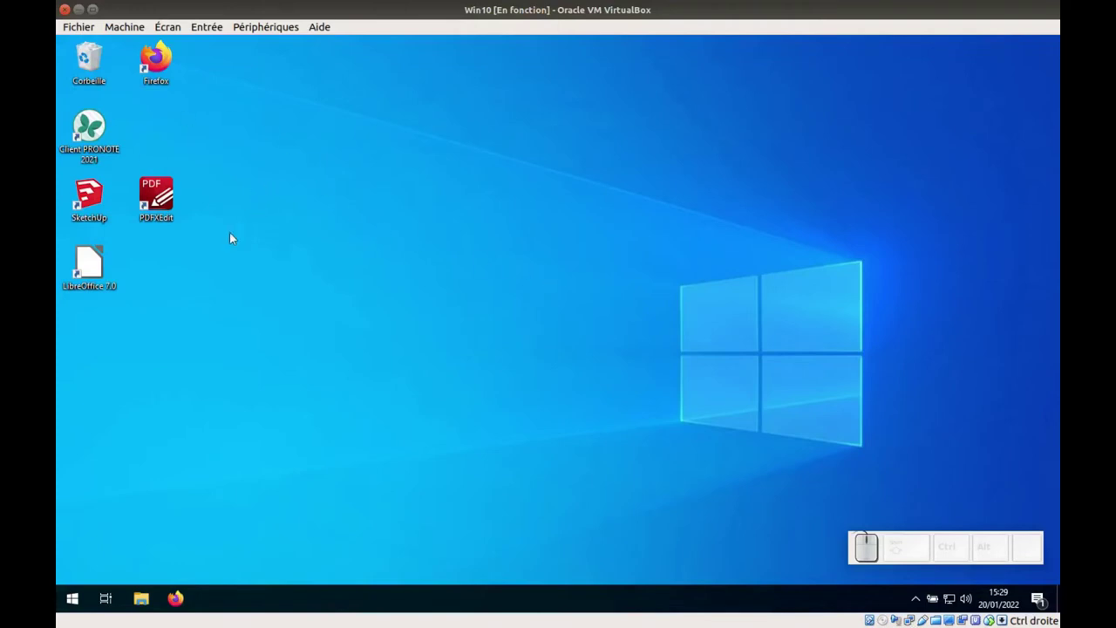
# Launch SketchUp and start a new model from the Modèle de base - Mètres template
pyautogui.click(89, 200)
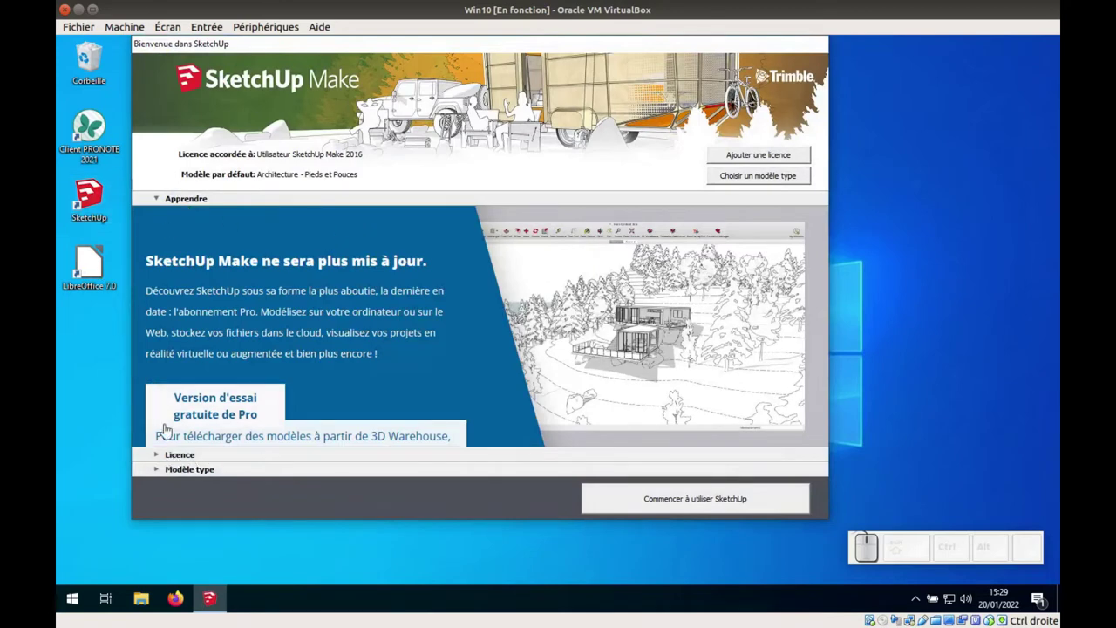
pyautogui.click(180, 91)
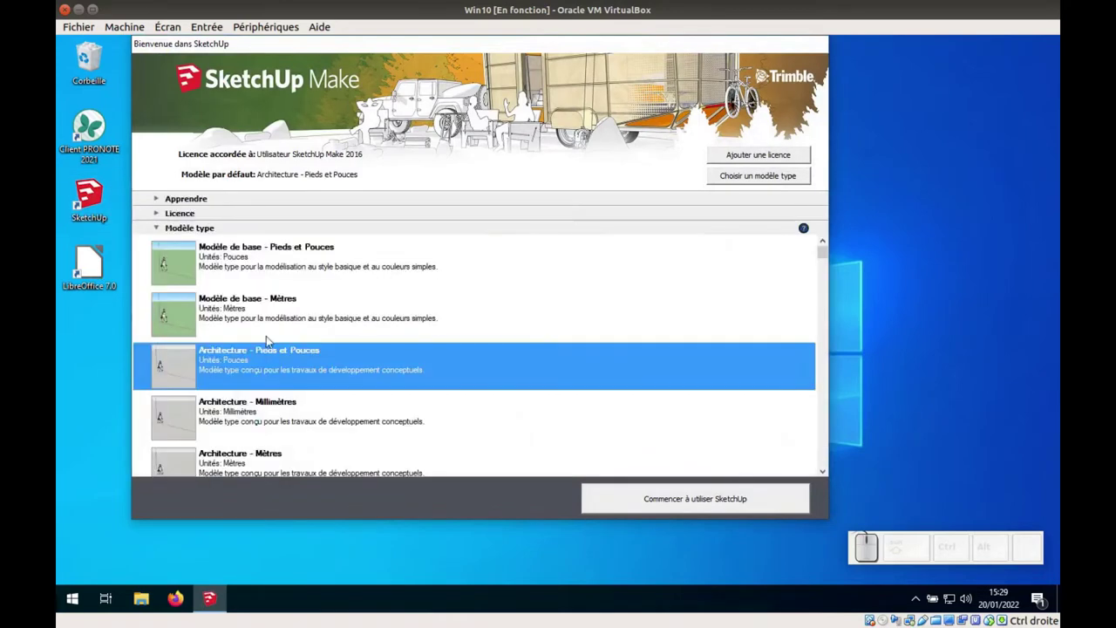
pyautogui.click(256, 311)
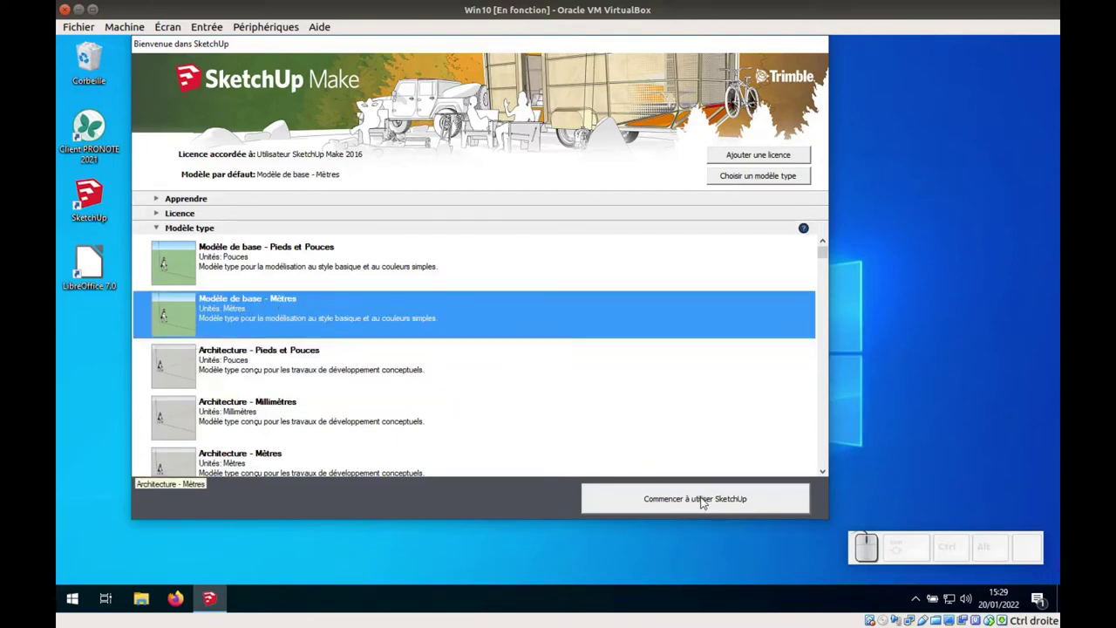
pyautogui.click(702, 500)
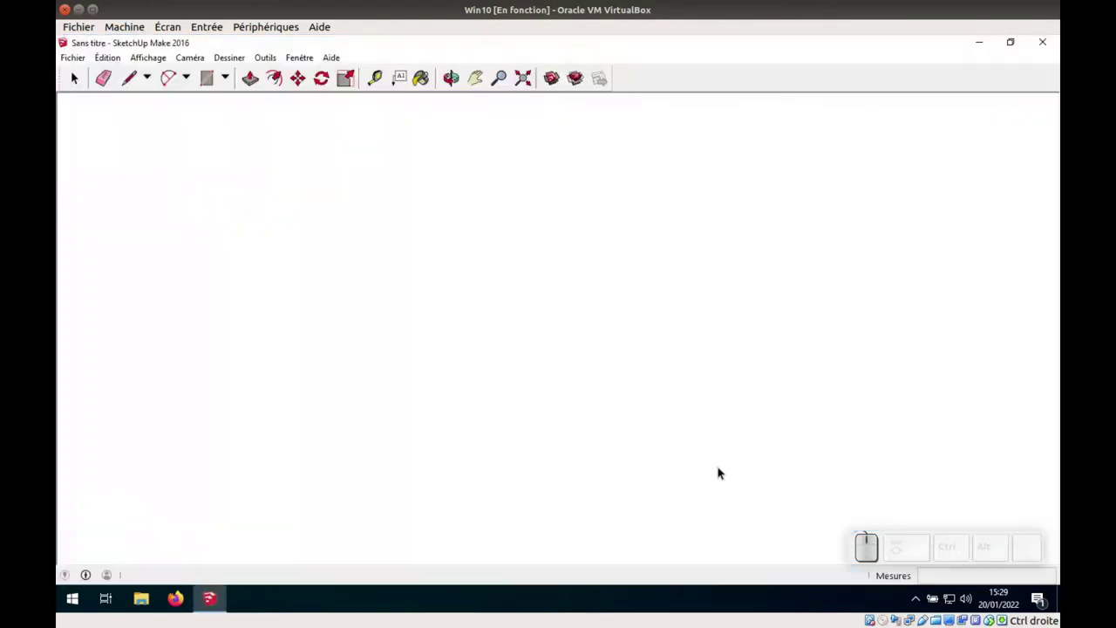
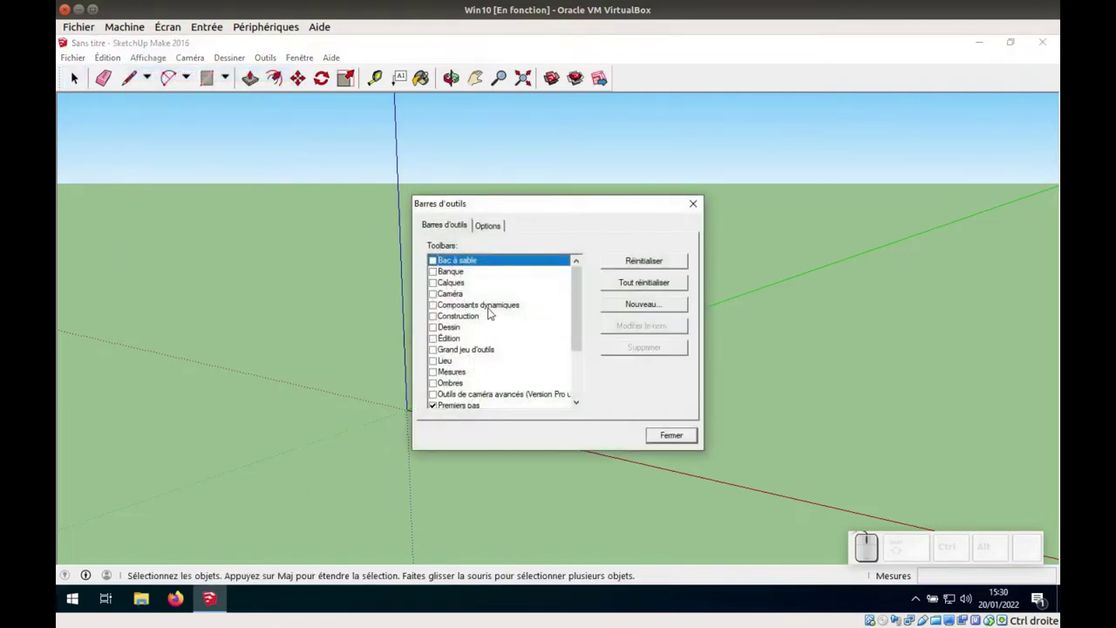
# Hide the Premiers pas toolbar and show the Grand jeu d'outils toolbar
pyautogui.click(436, 408)
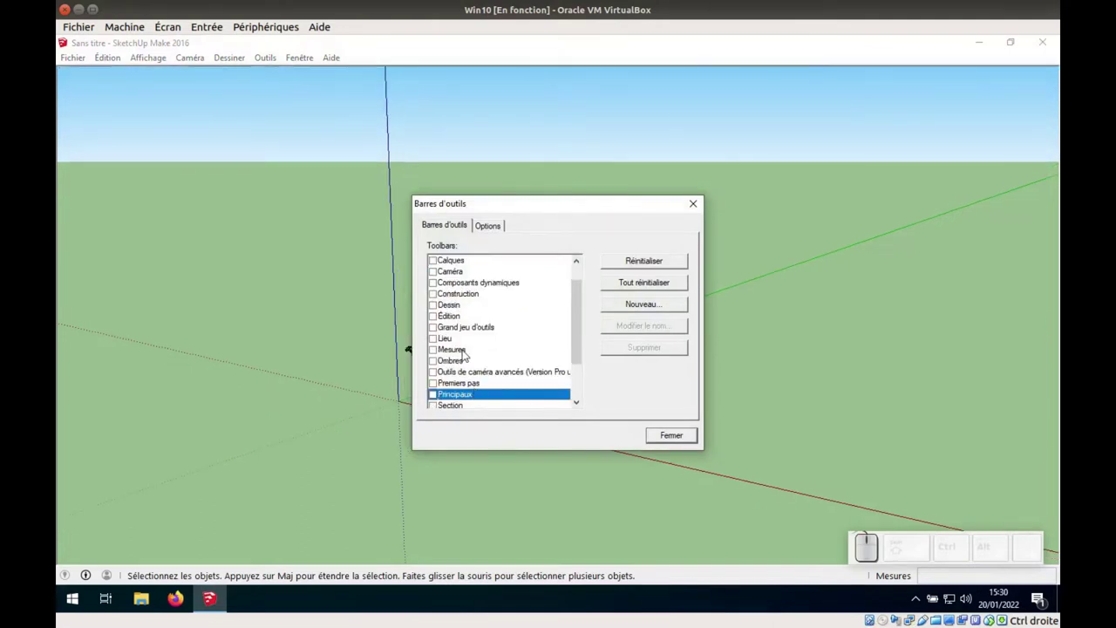
pyautogui.scroll(-3)
pyautogui.scroll(3)
pyautogui.click(434, 342)
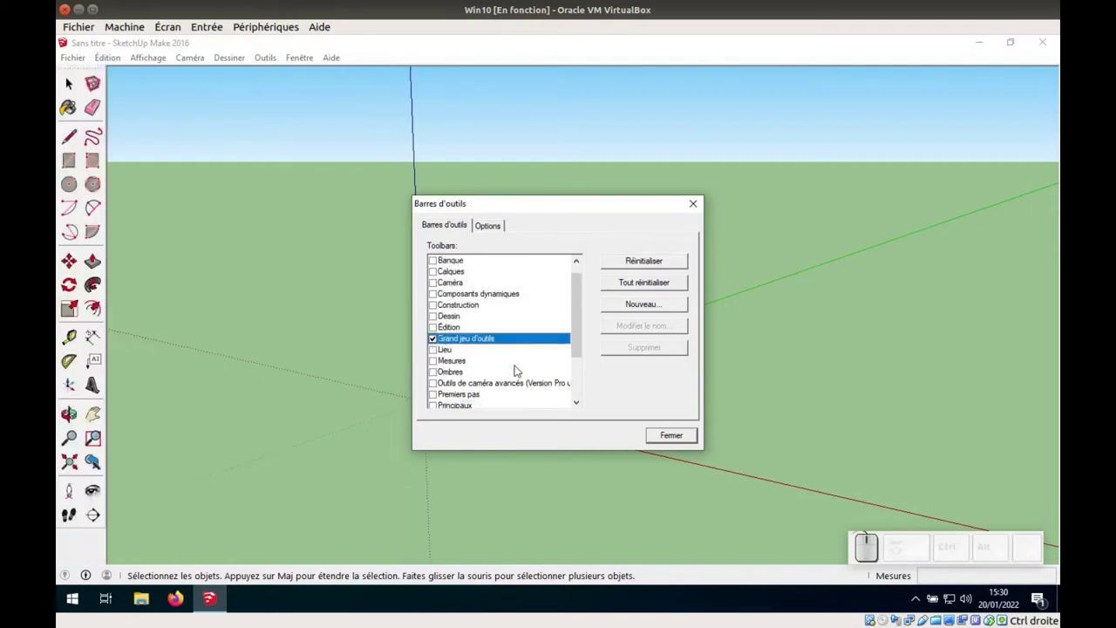
# Show the Ombres, Standard and Vues toolbars
pyautogui.click(438, 376)
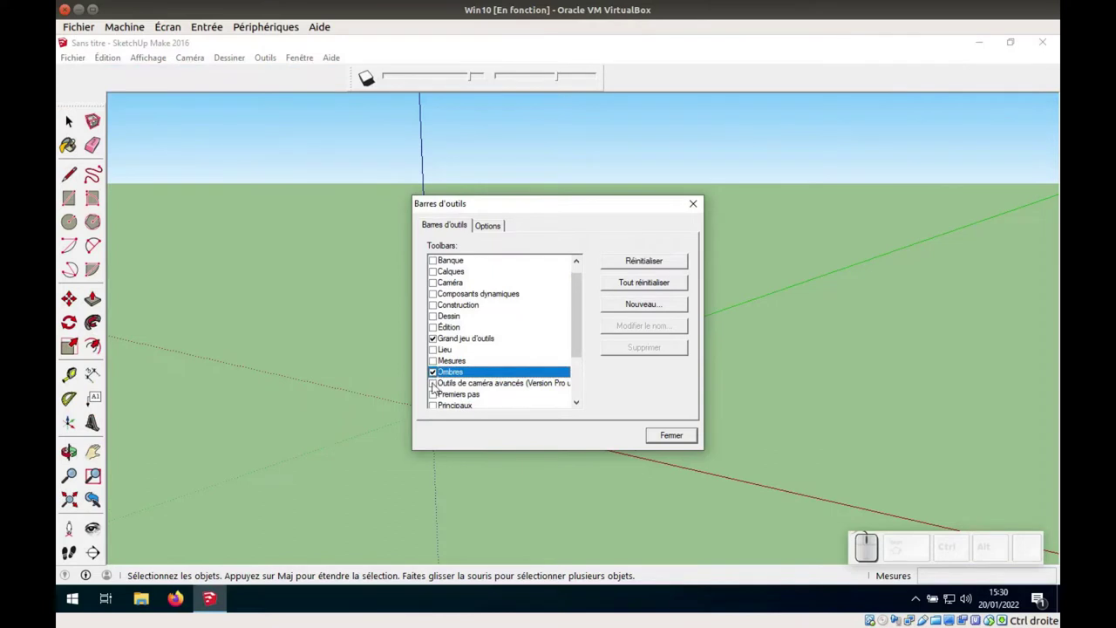
pyautogui.scroll(-3)
pyautogui.click(433, 372)
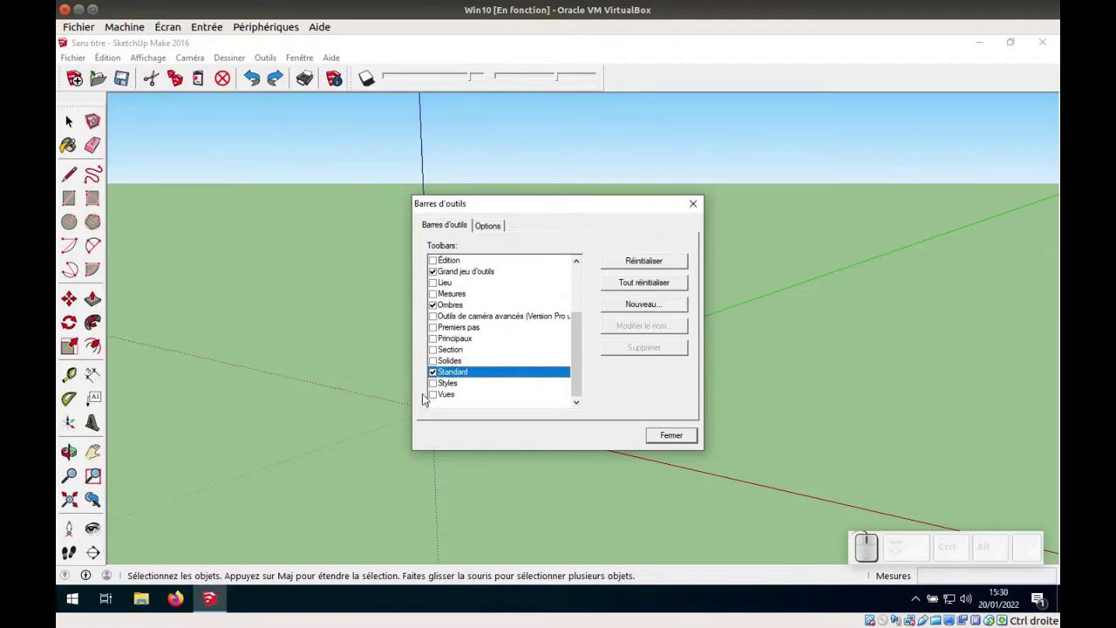
pyautogui.click(438, 397)
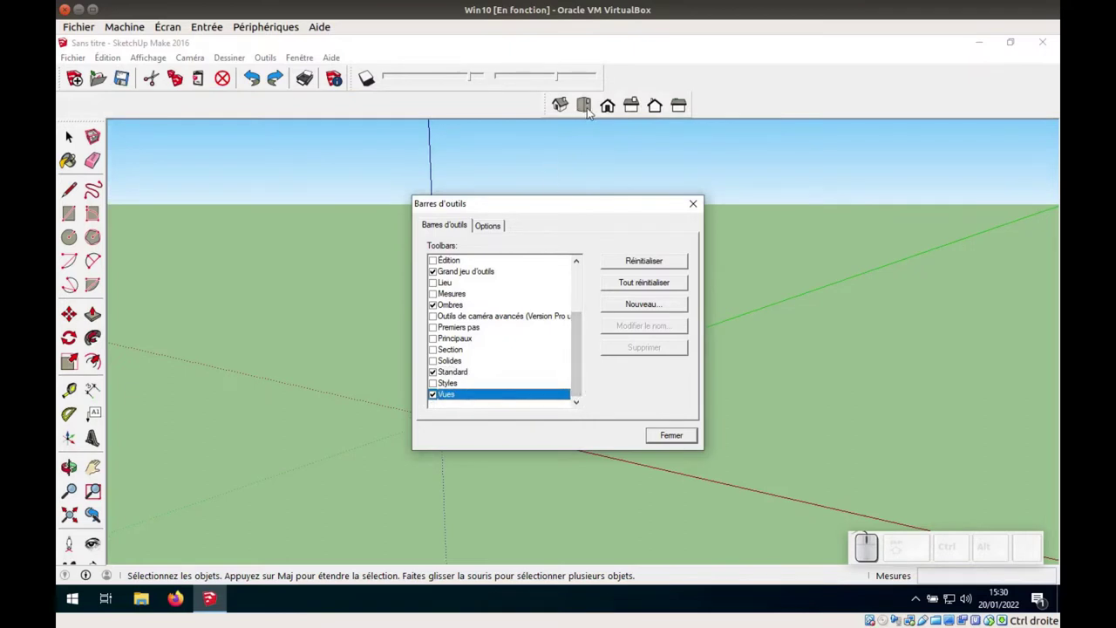
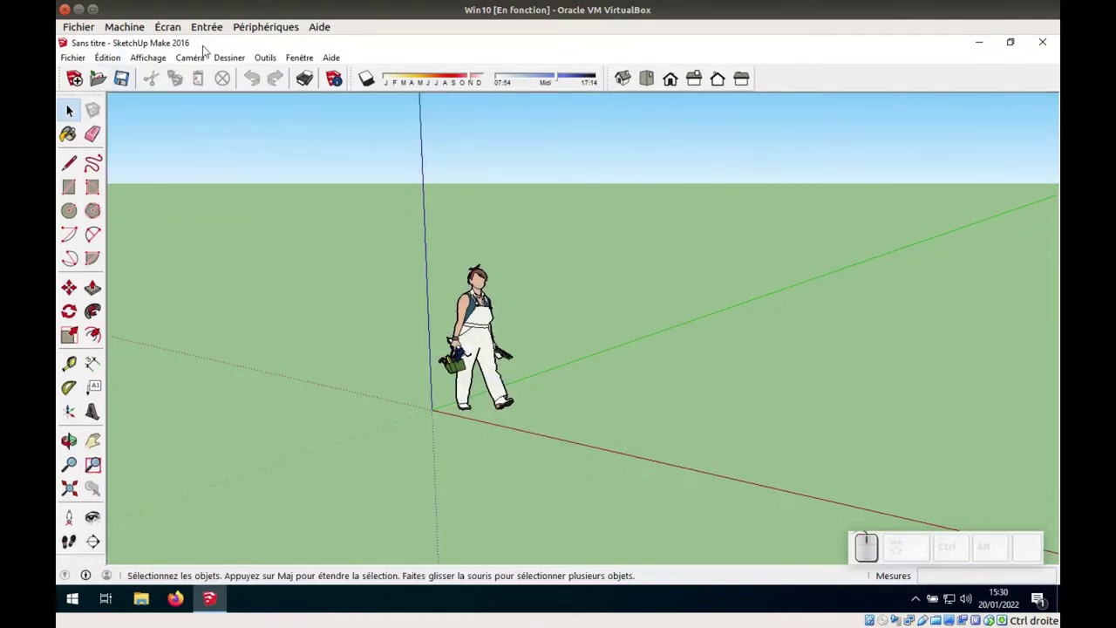
# Show the Palette par défaut tray and add the Matières panel to it from the Fenêtre menu
pyautogui.click(299, 58)
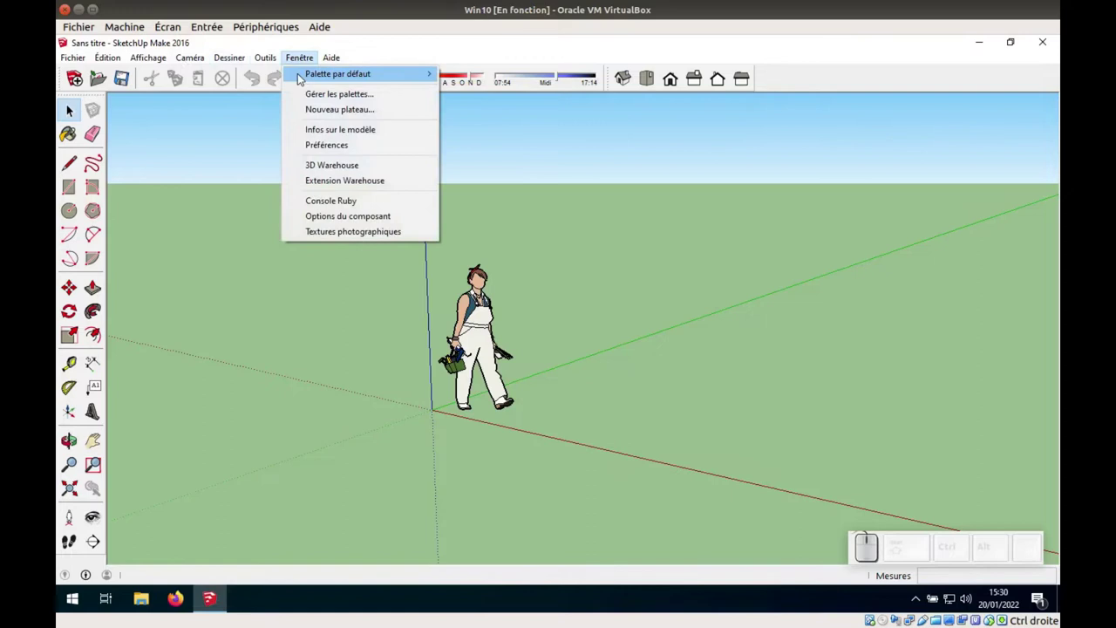
pyautogui.click(475, 75)
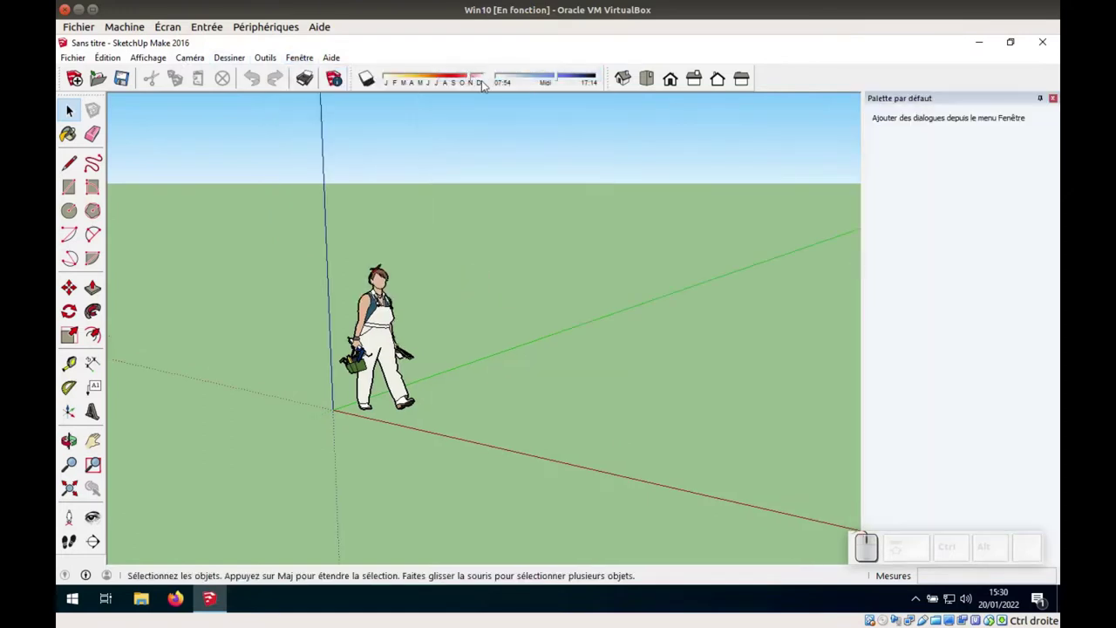
pyautogui.click(303, 61)
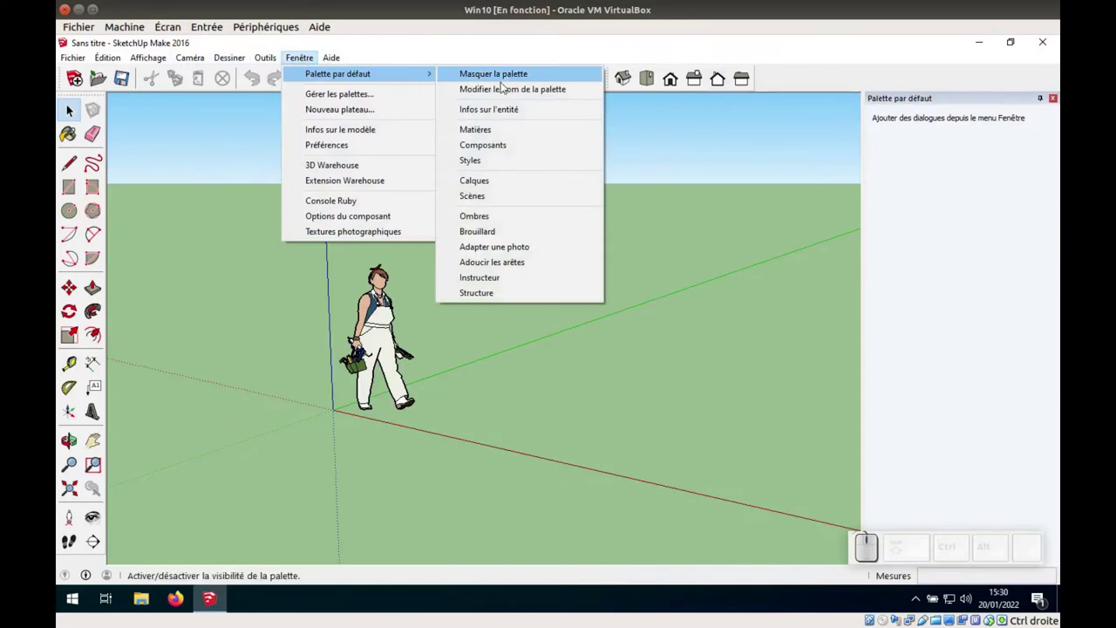
pyautogui.click(508, 133)
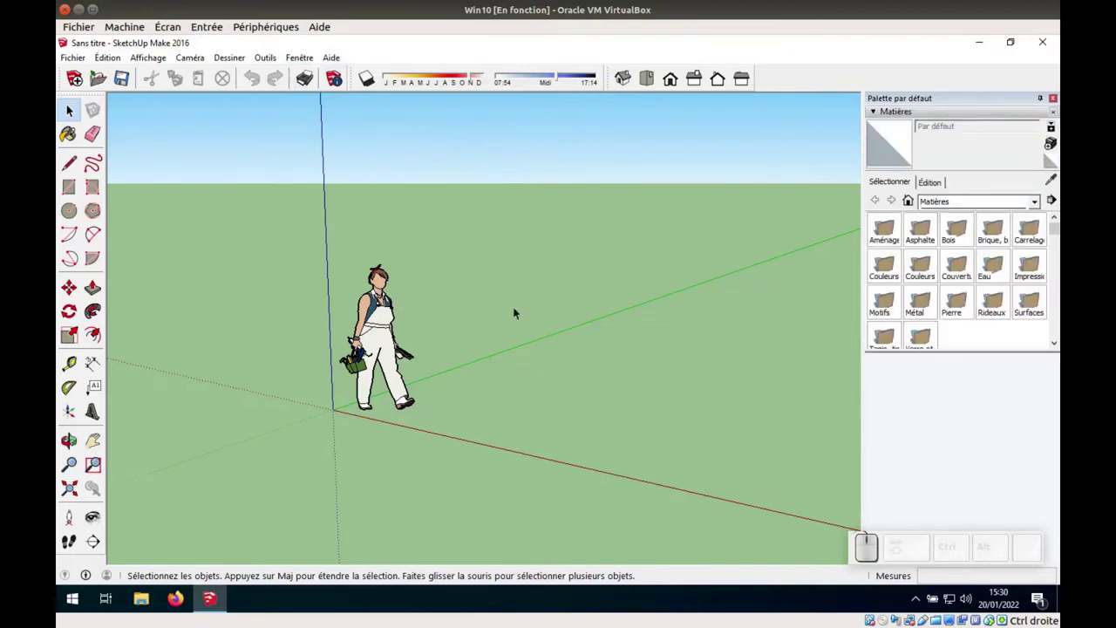
# Select the default human figure and delete it
pyautogui.click(384, 303)
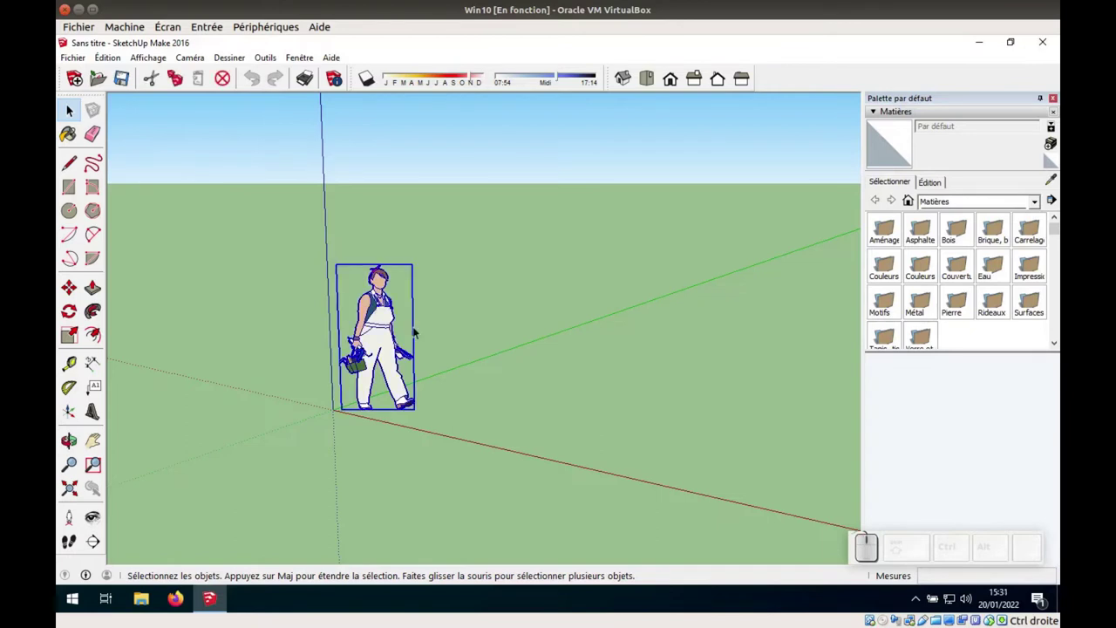
pyautogui.press('Delete')
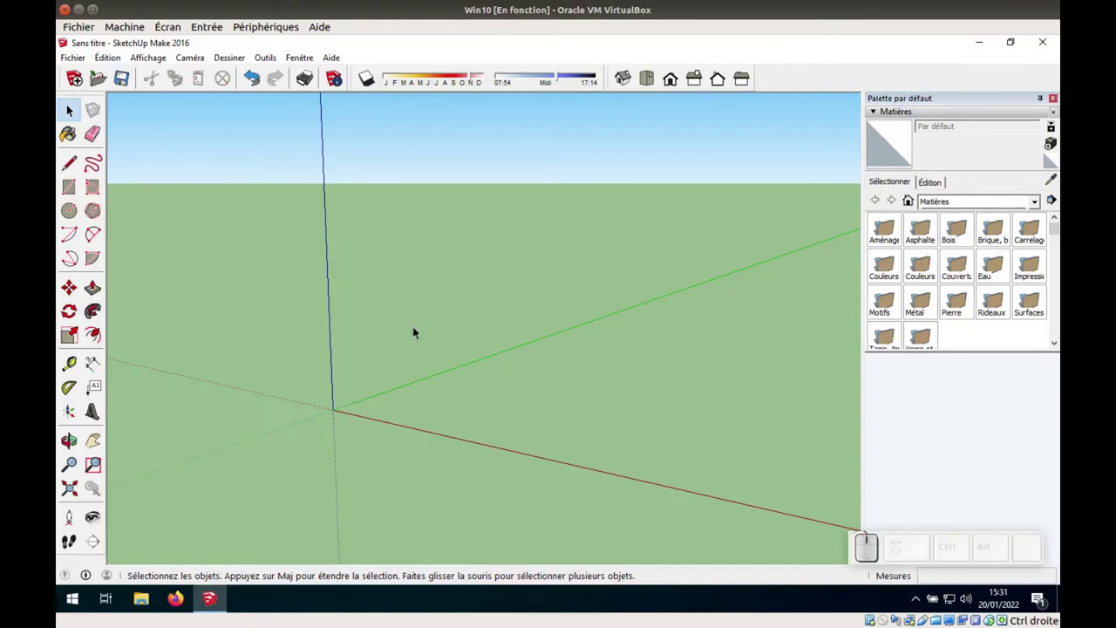
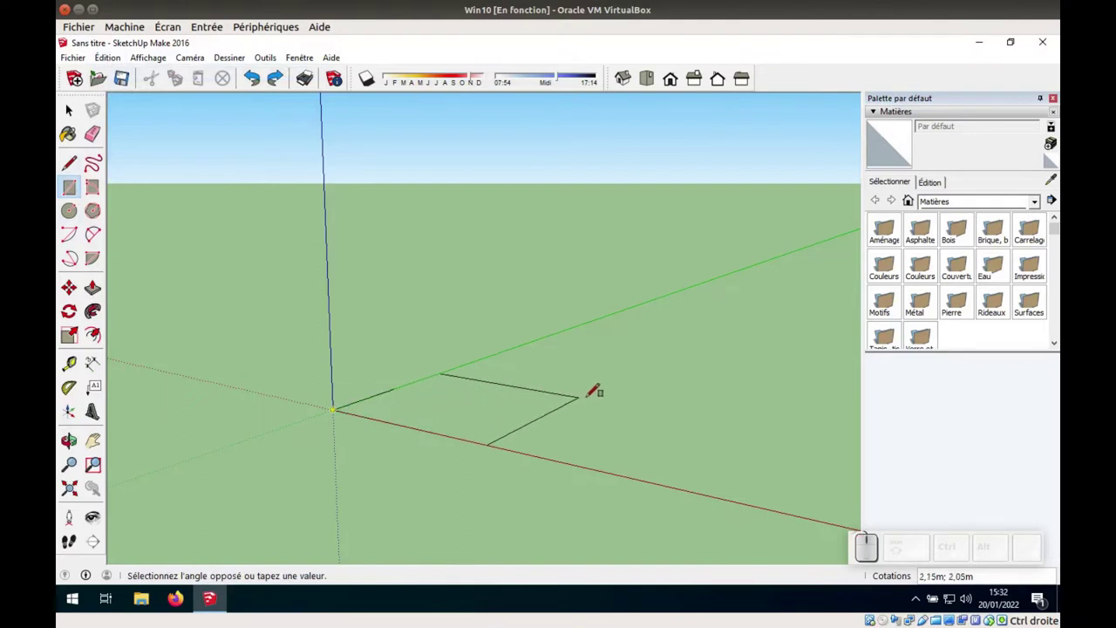
# Draw a 5;4,5 m rectangle on the ground from the origin
pyautogui.press('KP_5')
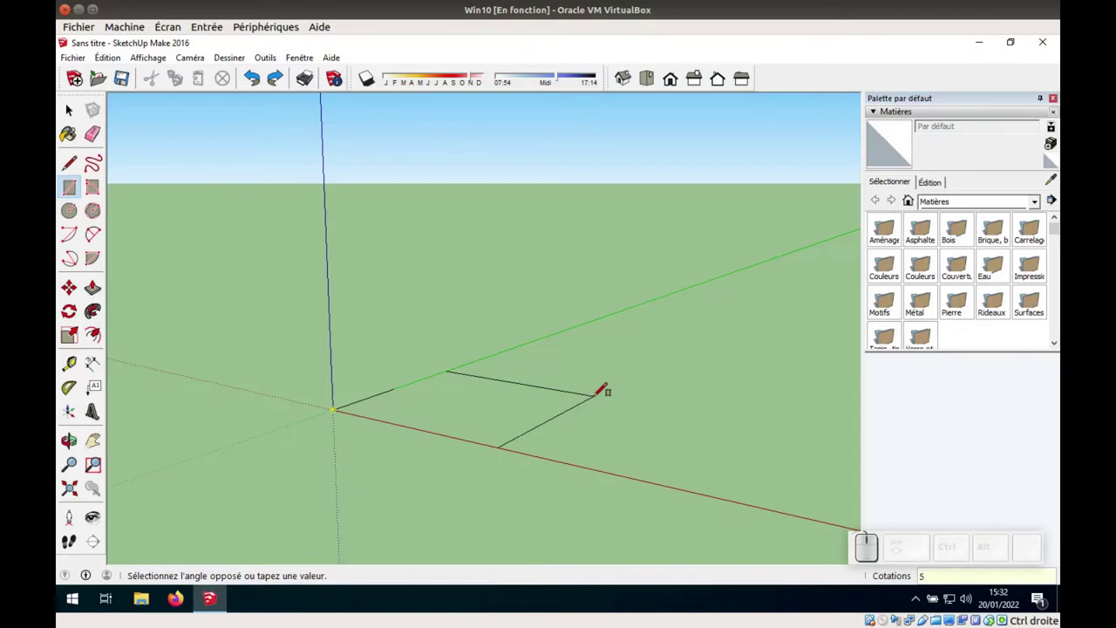
pyautogui.press(';')
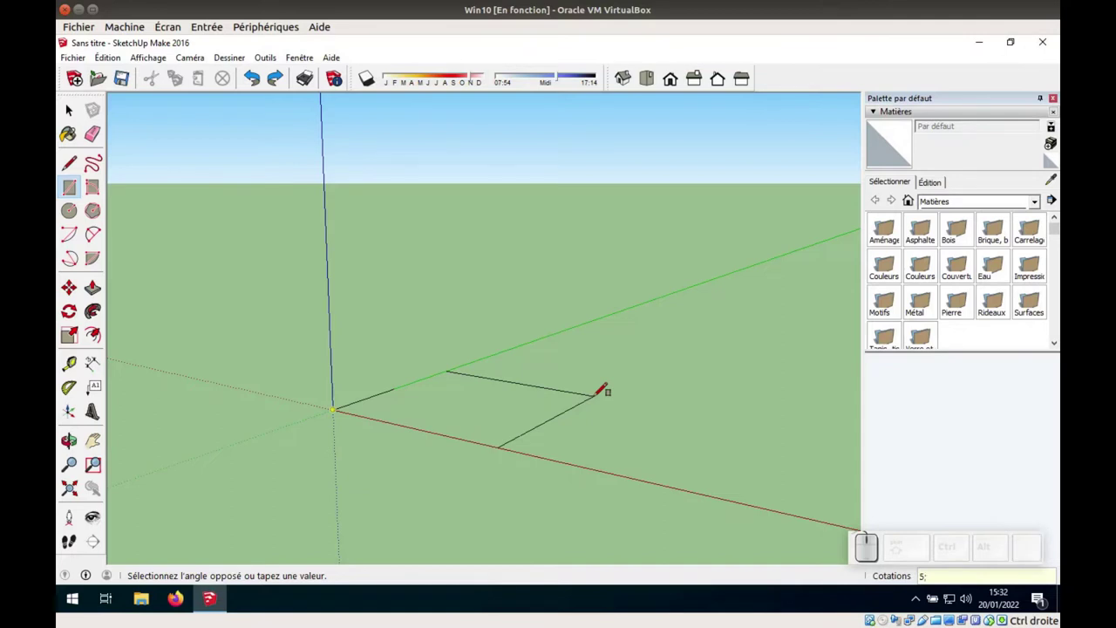
pyautogui.press('KP_4')
pyautogui.press(',')
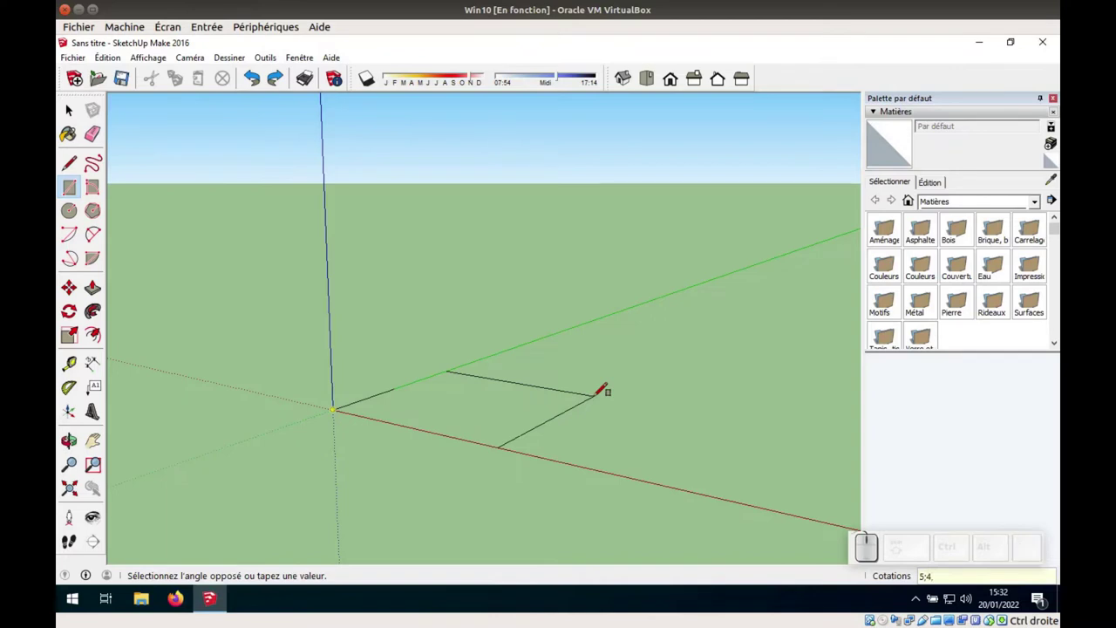
pyautogui.press('KP_5')
pyautogui.press('KP_Enter')
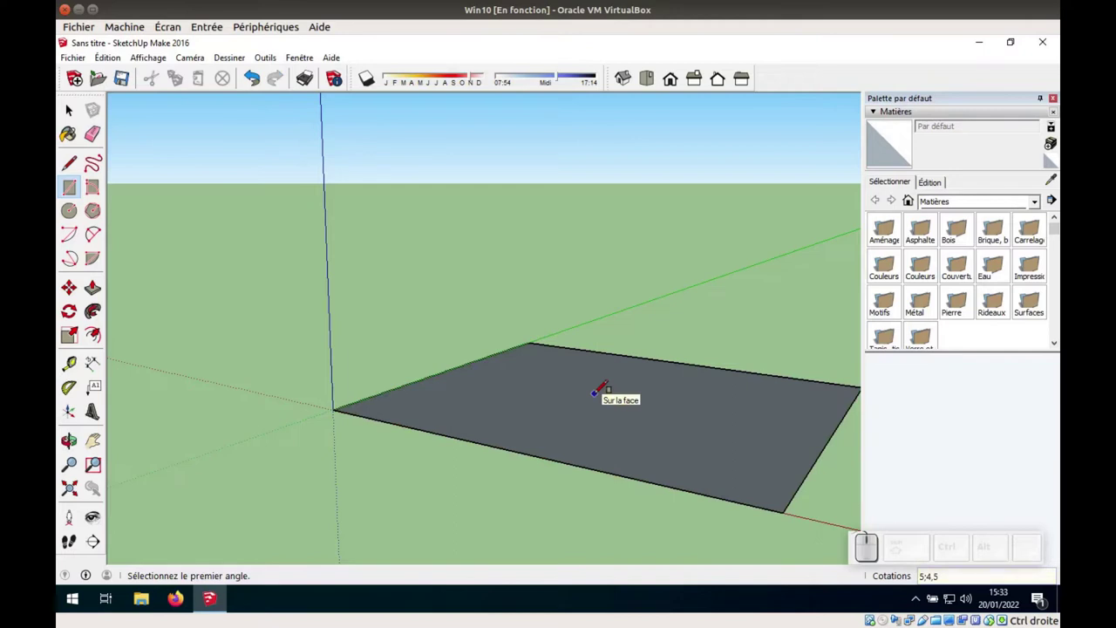
pyautogui.scroll(-3)
pyautogui.scroll(3)
pyautogui.scroll(-3)
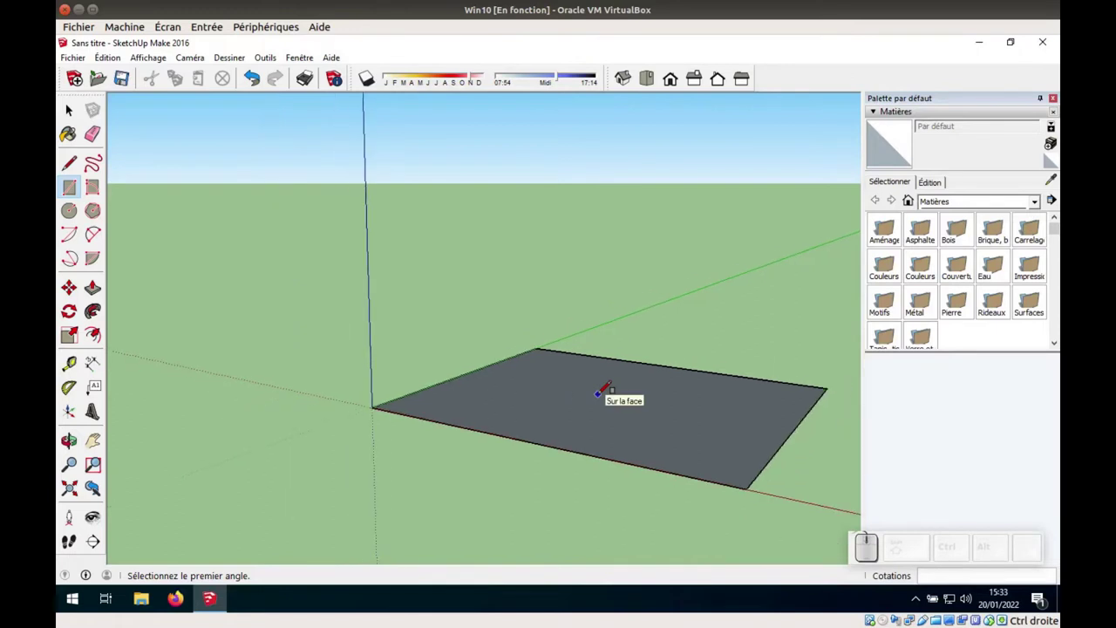
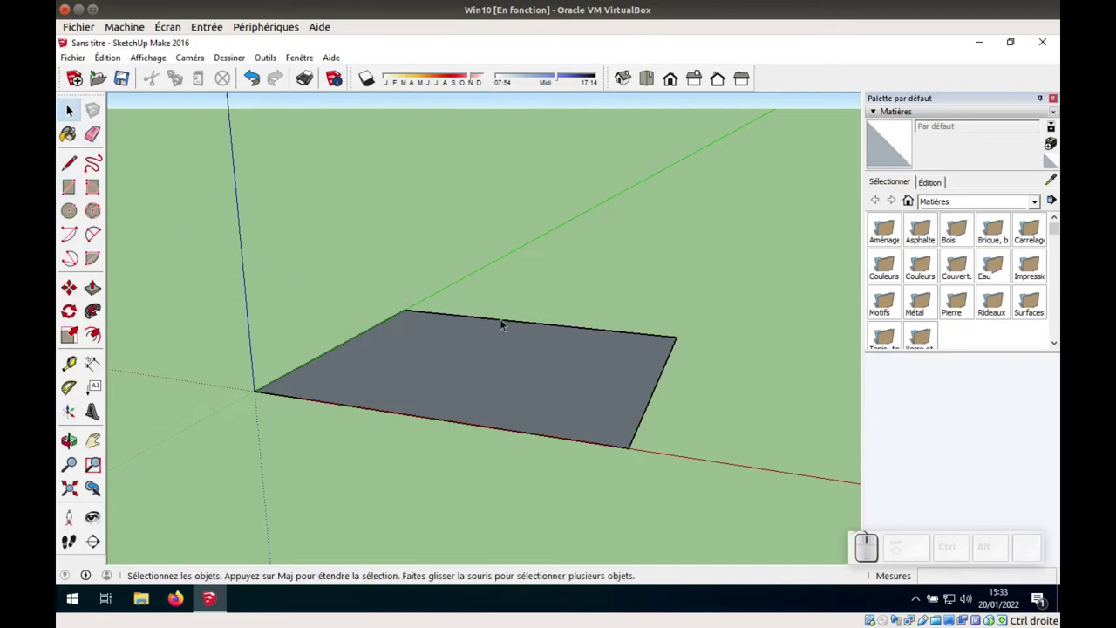
# Offset the slab's four edges inward by 0,08 m to form a narrow border strip
pyautogui.click(505, 318)
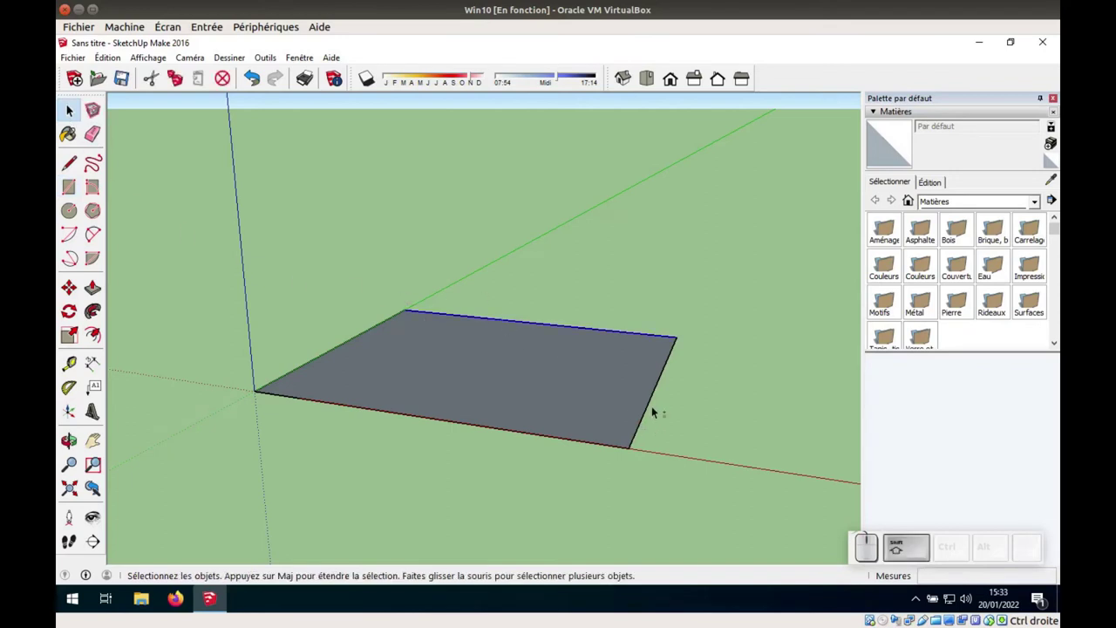
pyautogui.click(653, 403)
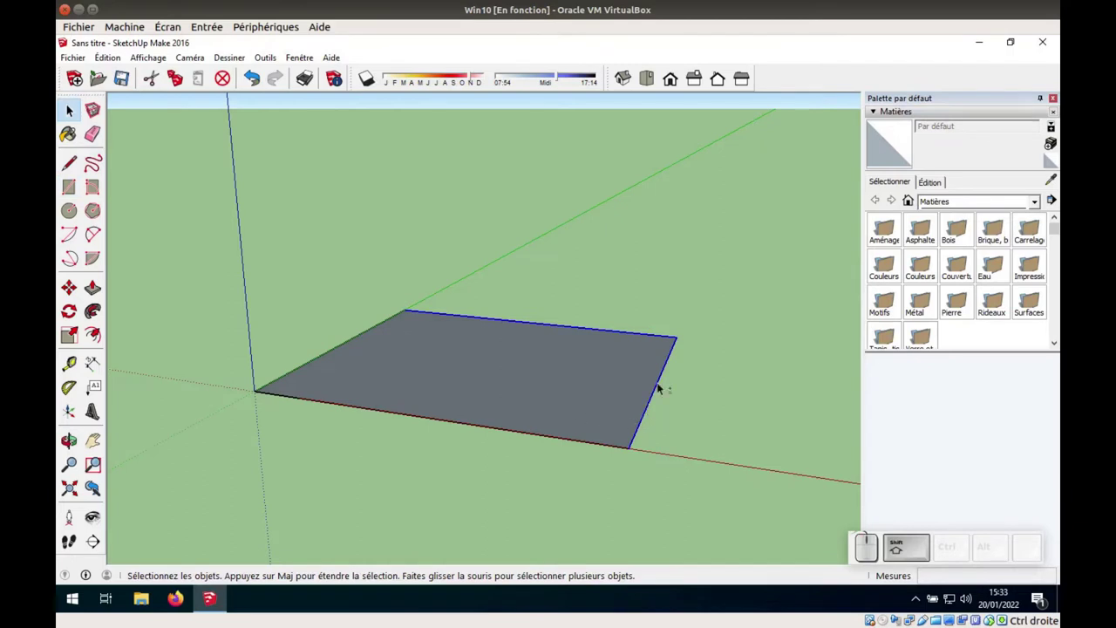
pyautogui.click(628, 447)
pyautogui.click(357, 337)
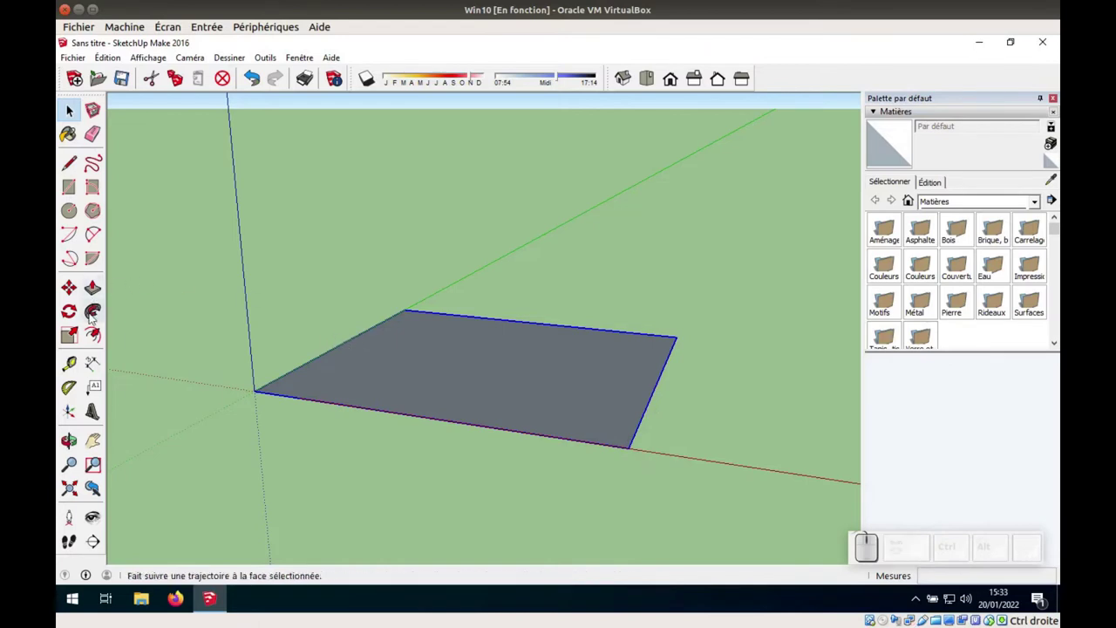
pyautogui.click(93, 335)
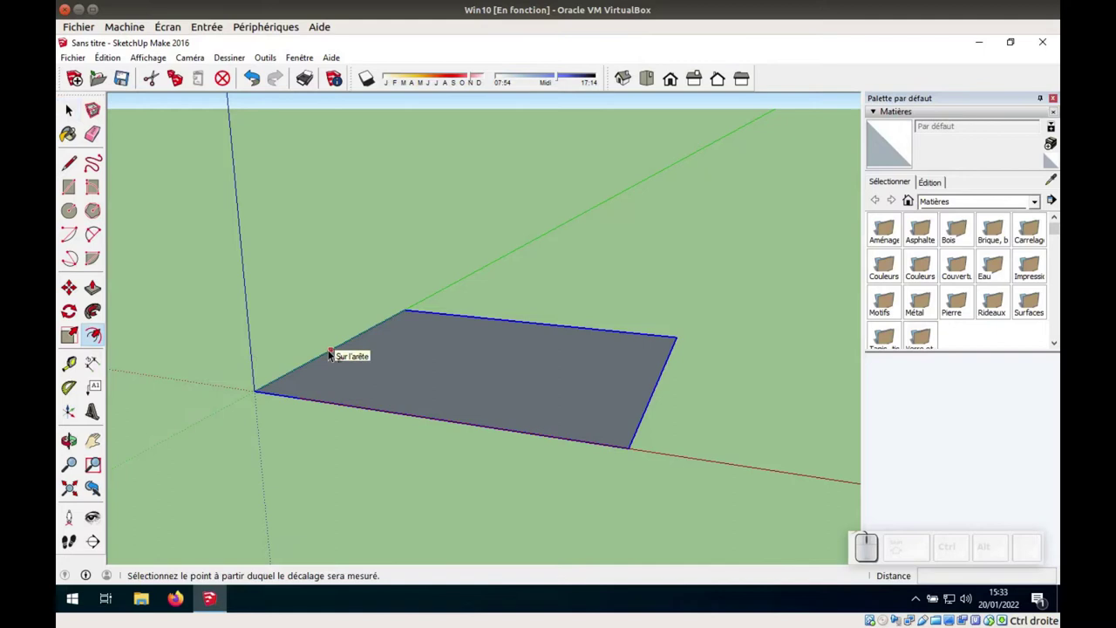
pyautogui.click(333, 349)
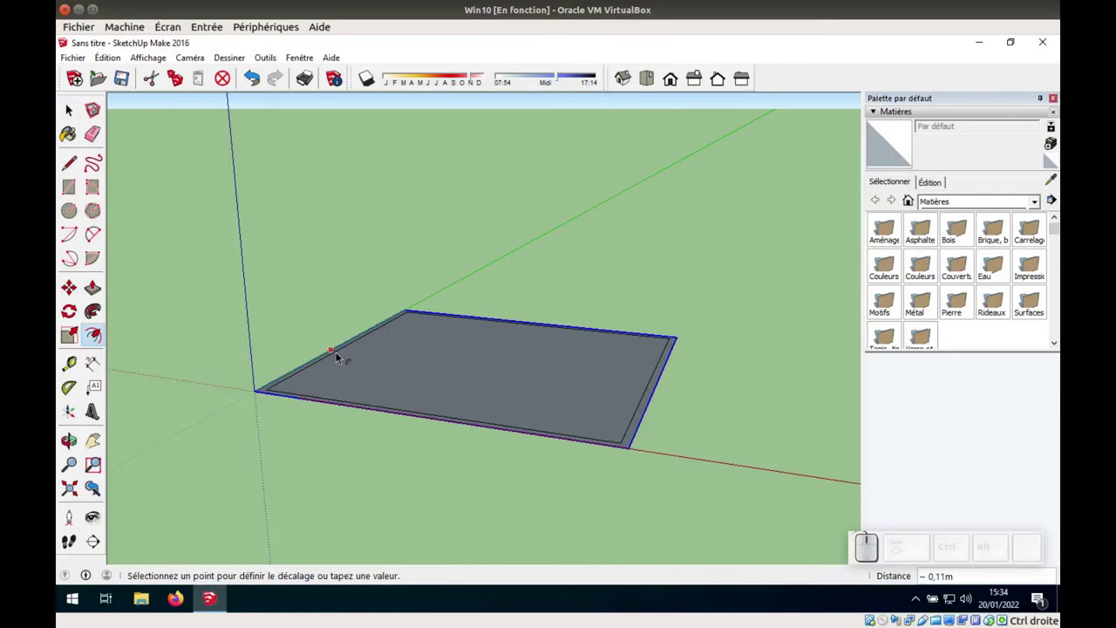
pyautogui.press('KP_0')
pyautogui.press(',')
pyautogui.press('KP_0')
pyautogui.press('KP_8')
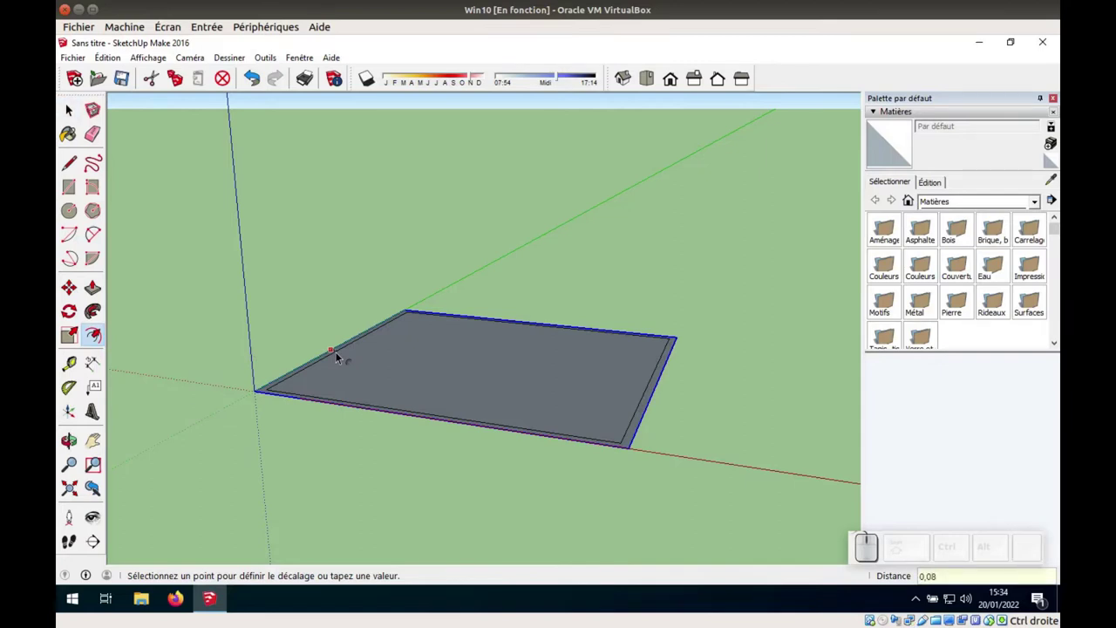
pyautogui.press('KP_Enter')
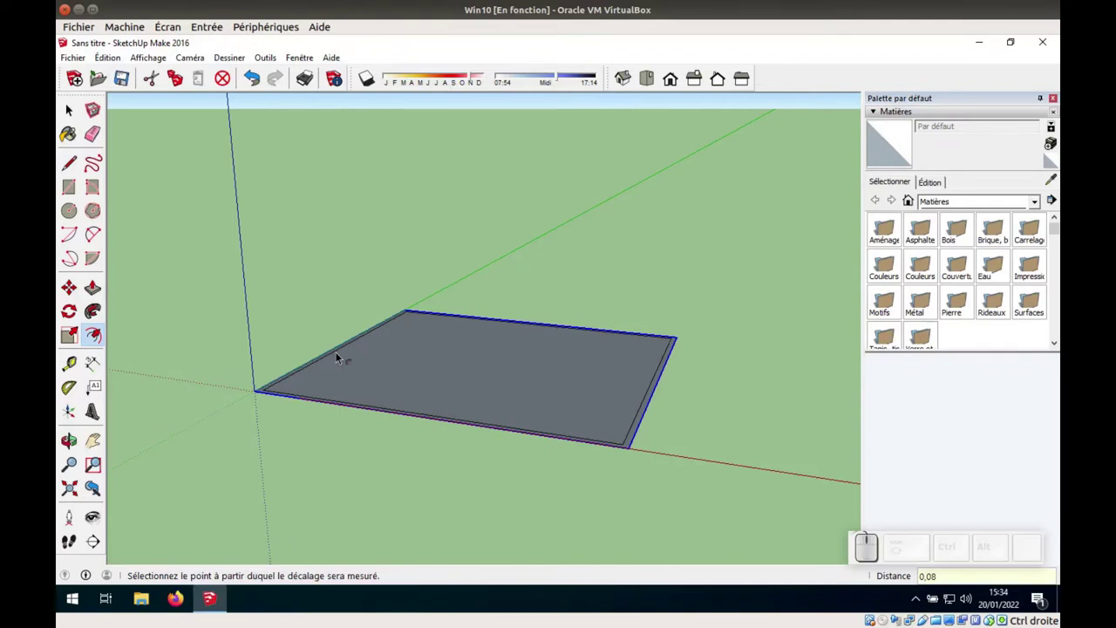
# Orbit and zoom the view to look at the slab more from above
pyautogui.click(436, 359)
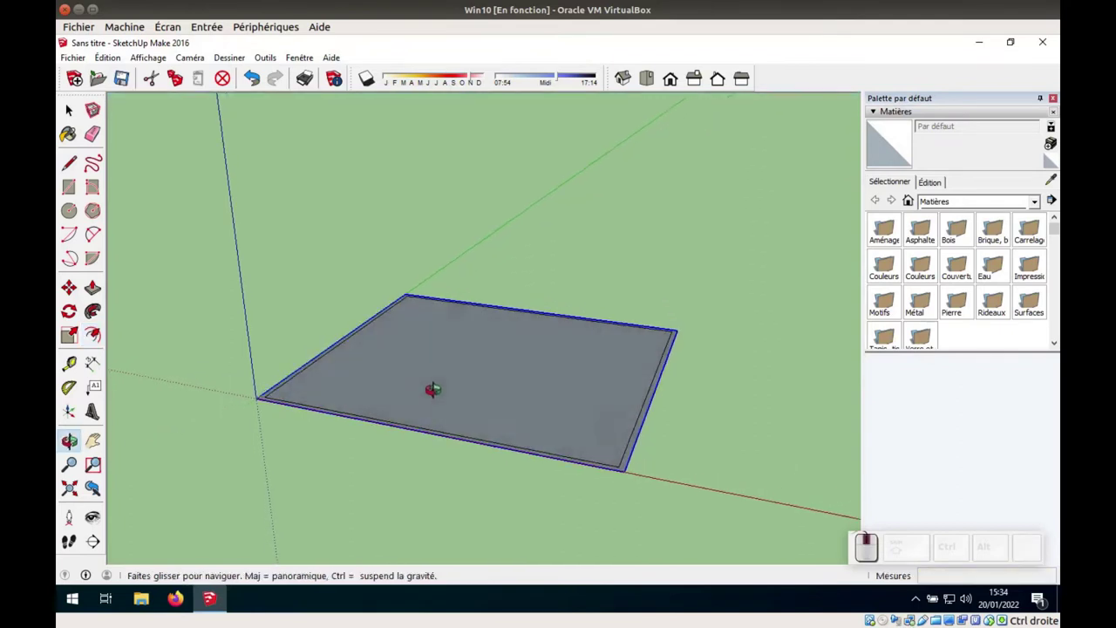
pyautogui.moveTo(432, 413); pyautogui.dragTo(441, 453)
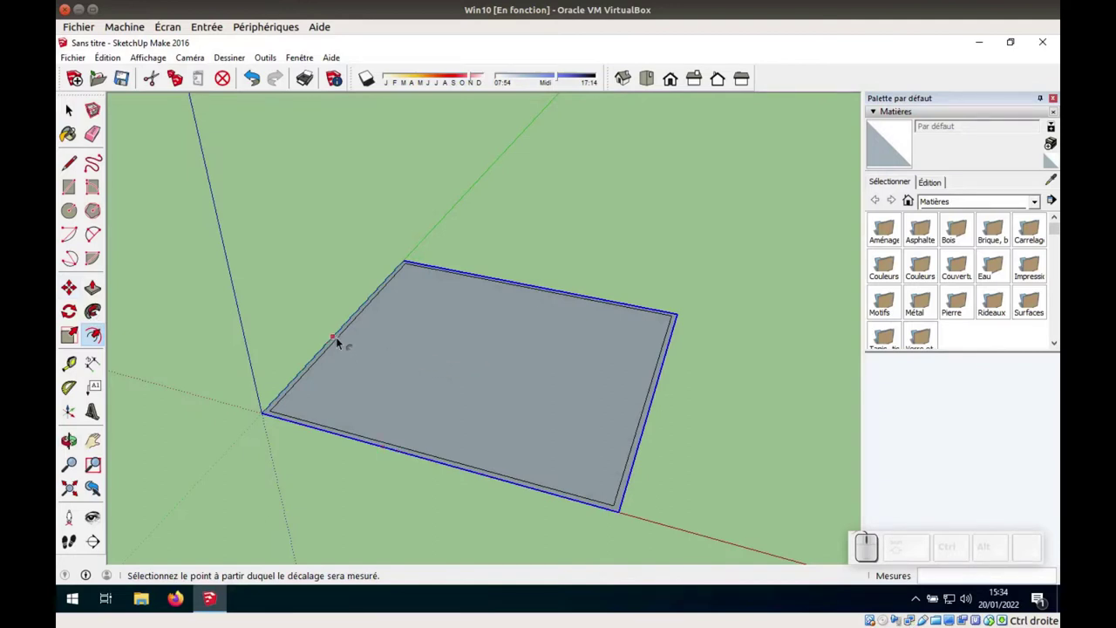
pyautogui.scroll(3)
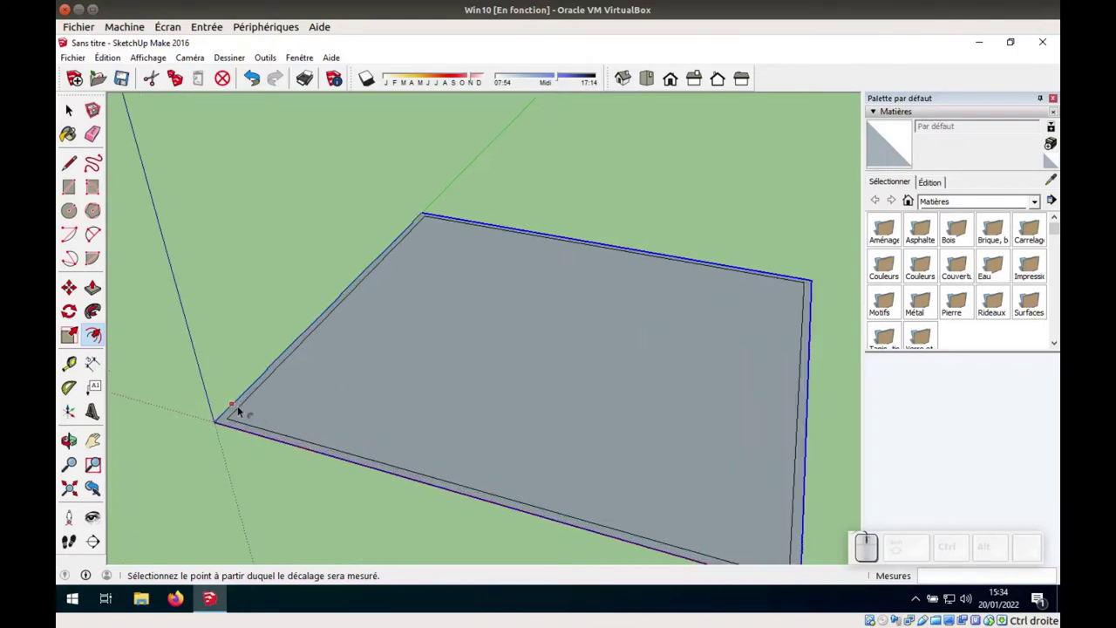
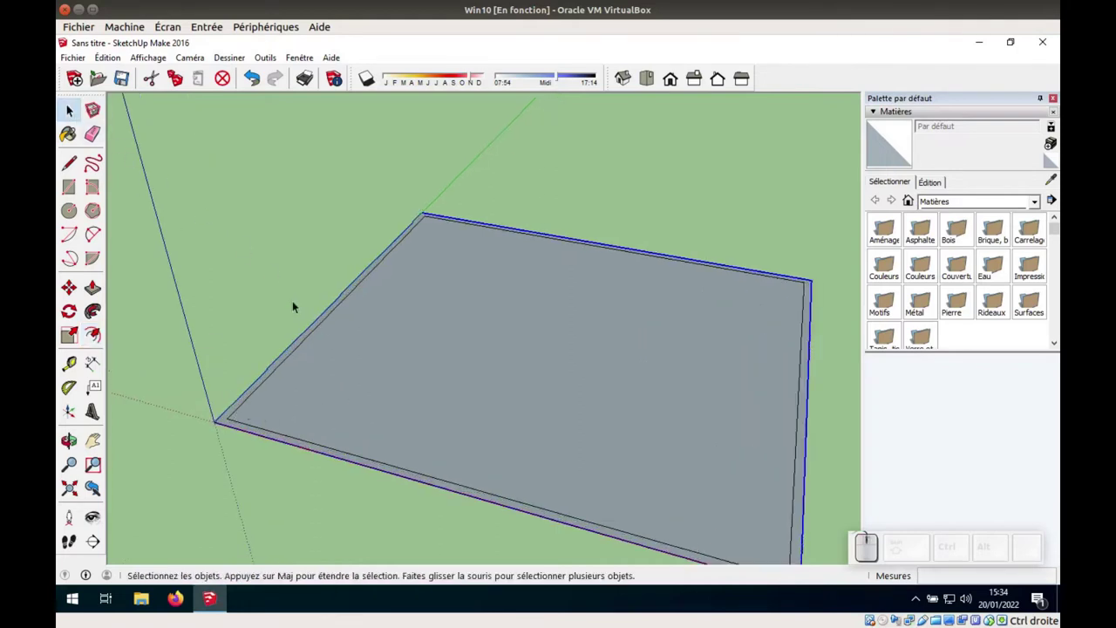
# Push/Pull the border strip up by 0,45 m into low walls around the floor
pyautogui.click(306, 338)
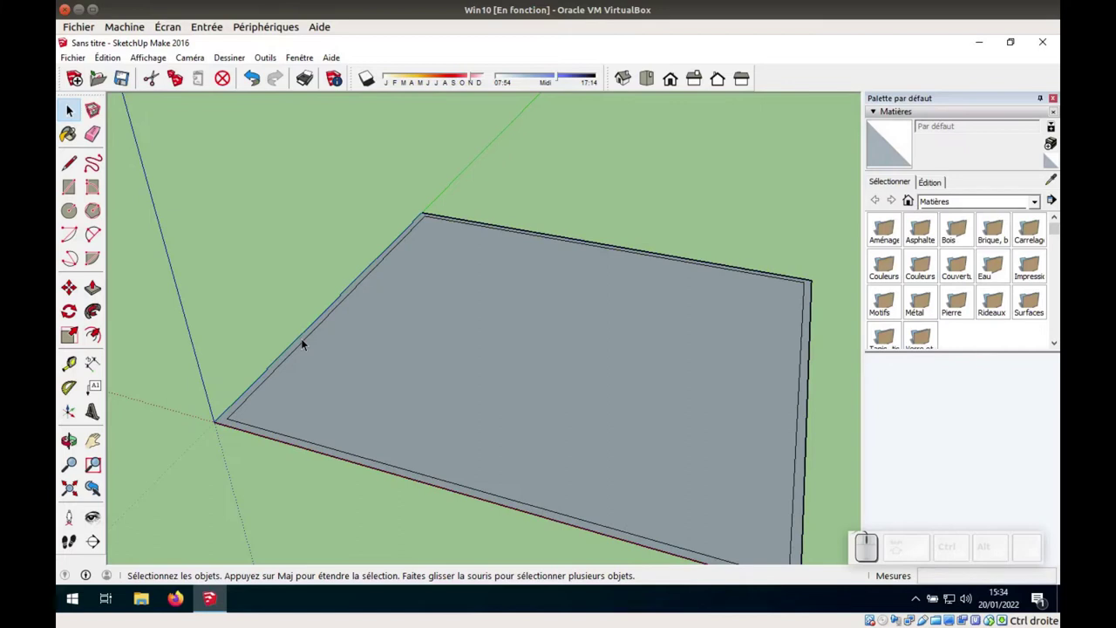
pyautogui.scroll(3)
pyautogui.click(291, 352)
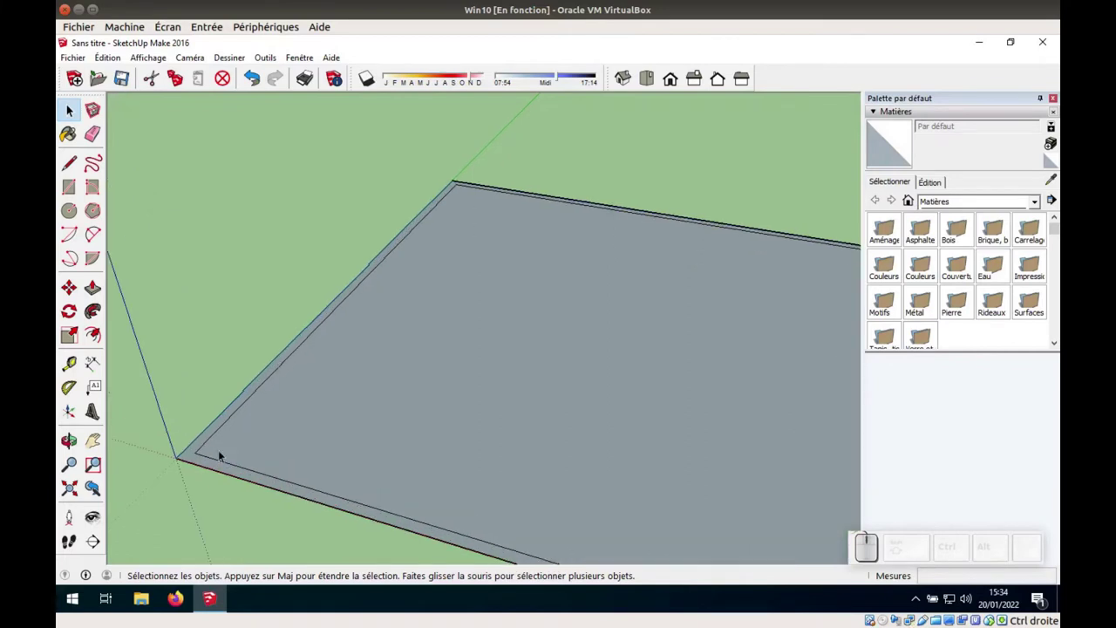
pyautogui.click(192, 453)
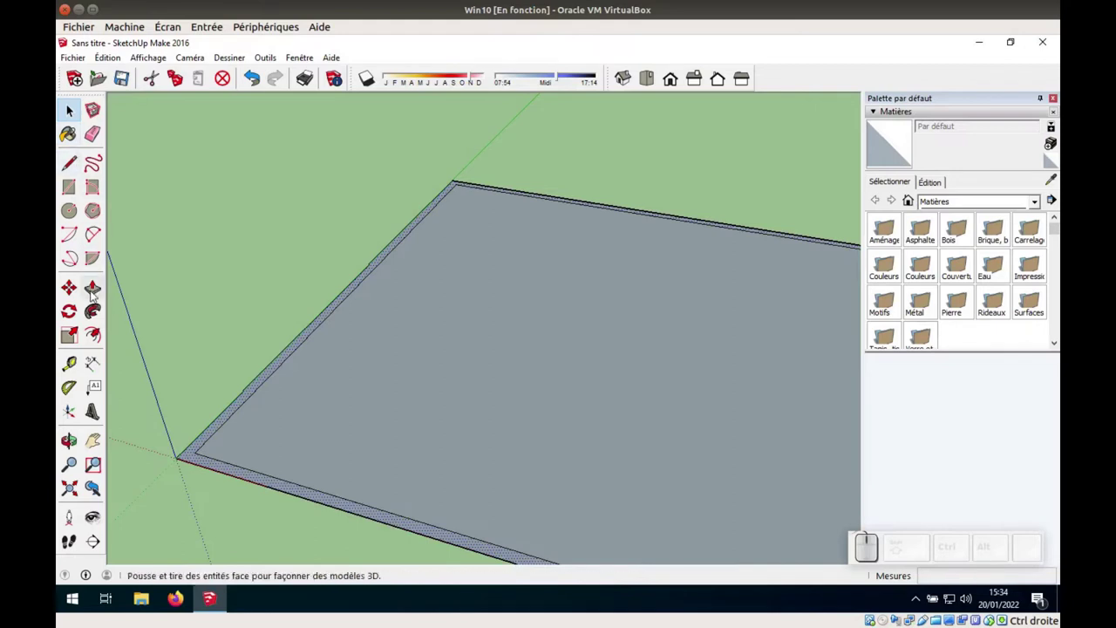
pyautogui.click(92, 292)
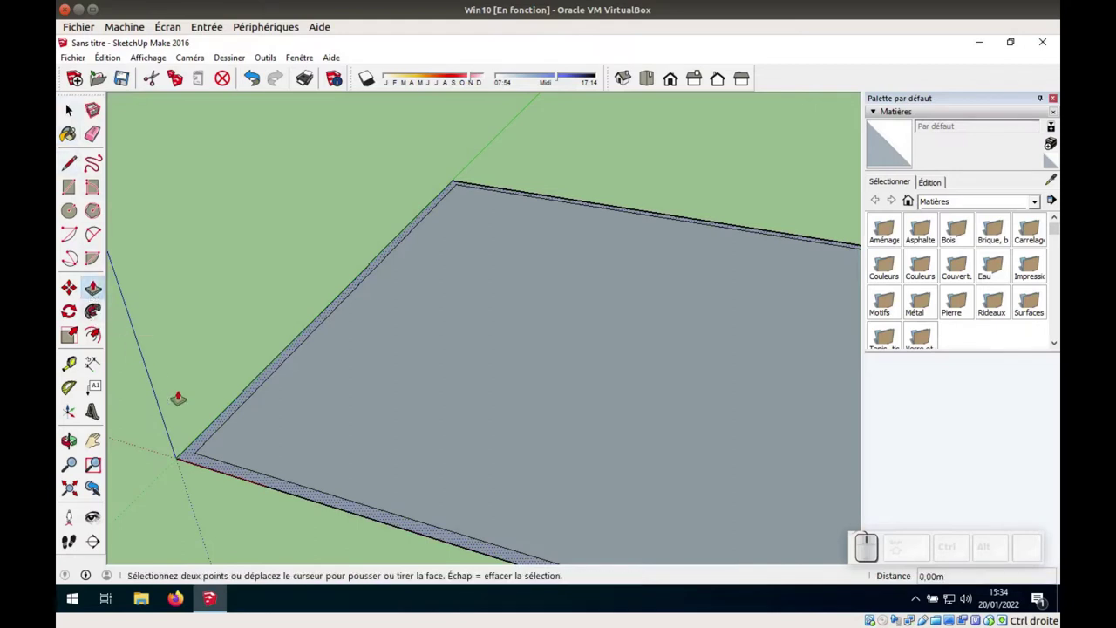
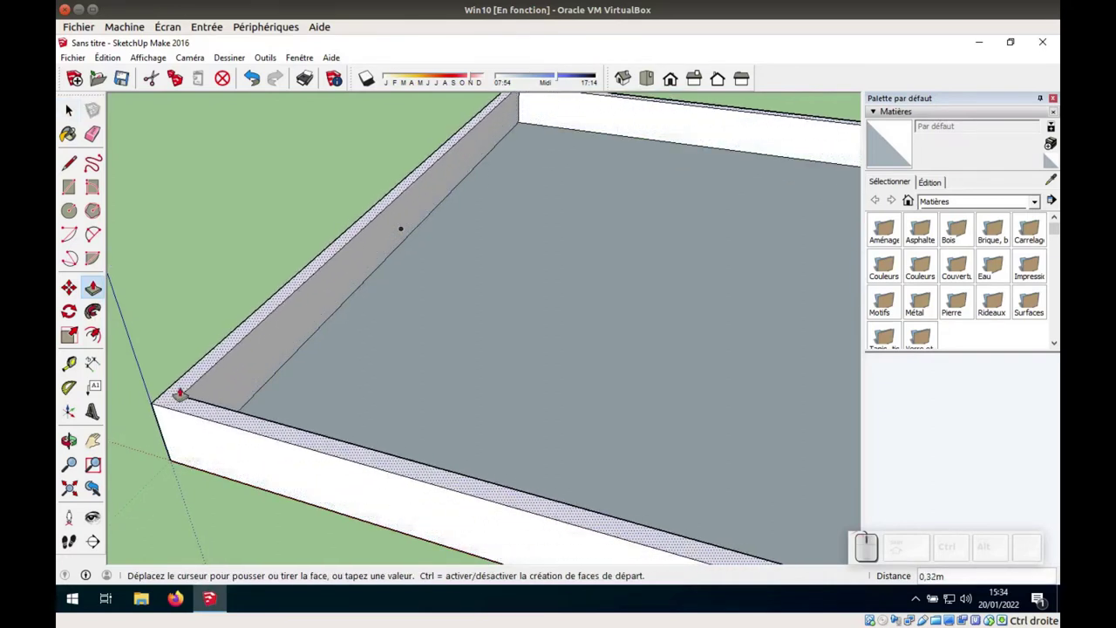
pyautogui.press('KP_0')
pyautogui.press(',')
pyautogui.press('KP_4')
pyautogui.press('KP_5')
pyautogui.press('KP_Enter')
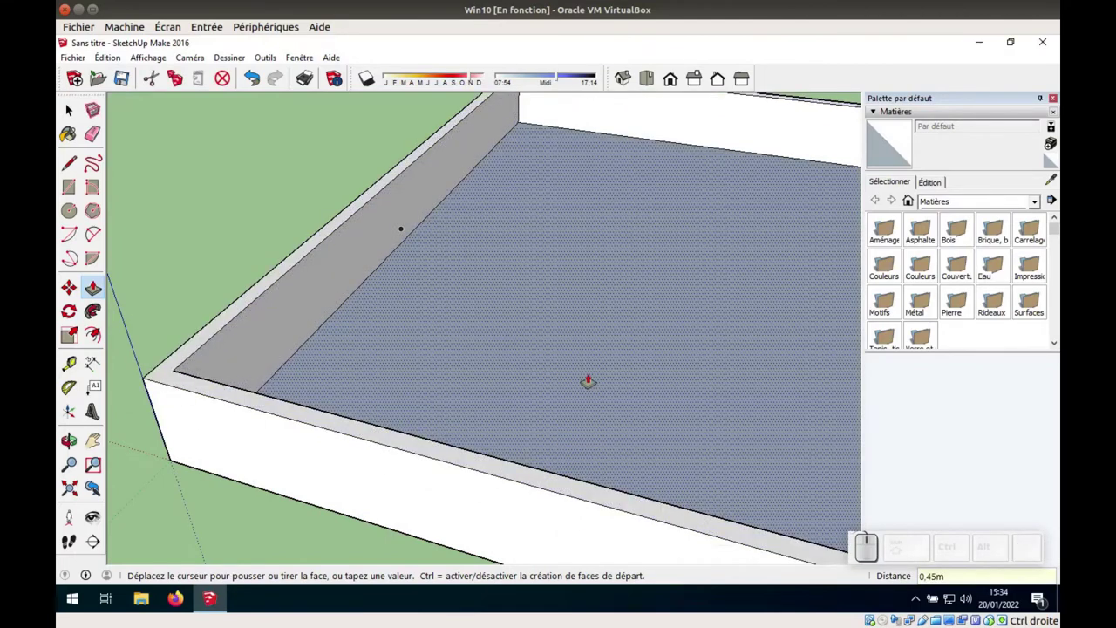
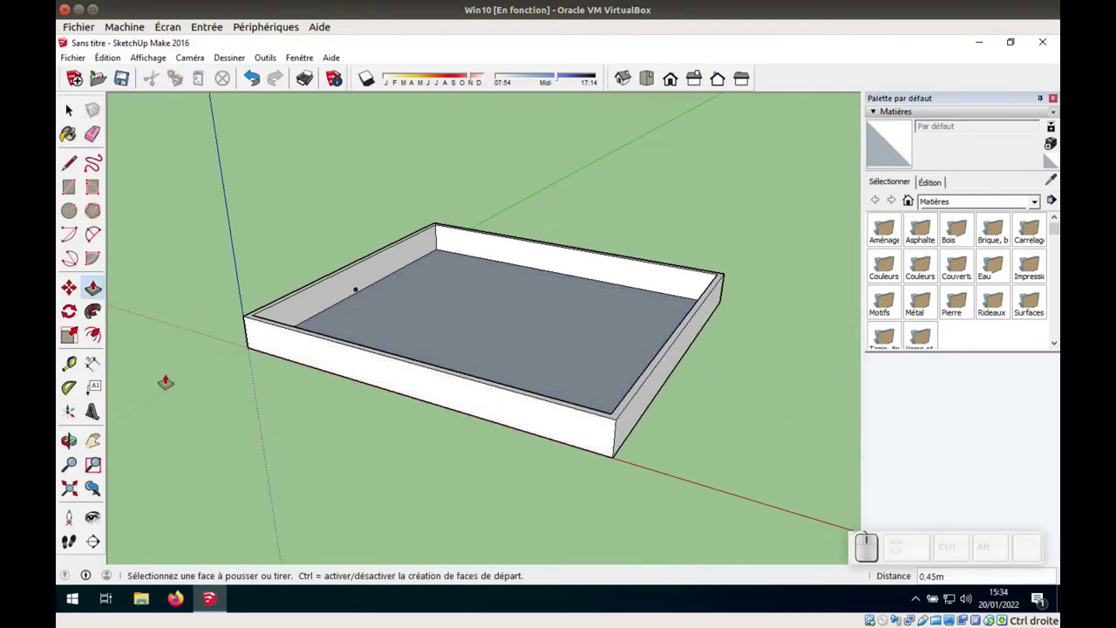
pyautogui.scroll(-3)
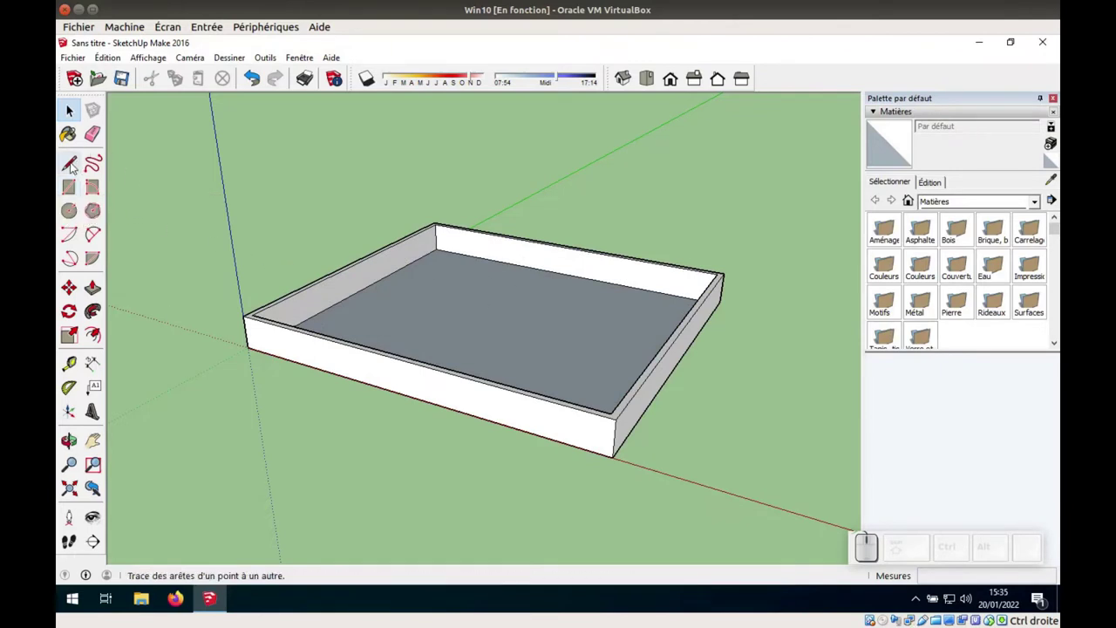
# With the Line tool, draw a 0,05 m edge along the wall top
pyautogui.click(70, 164)
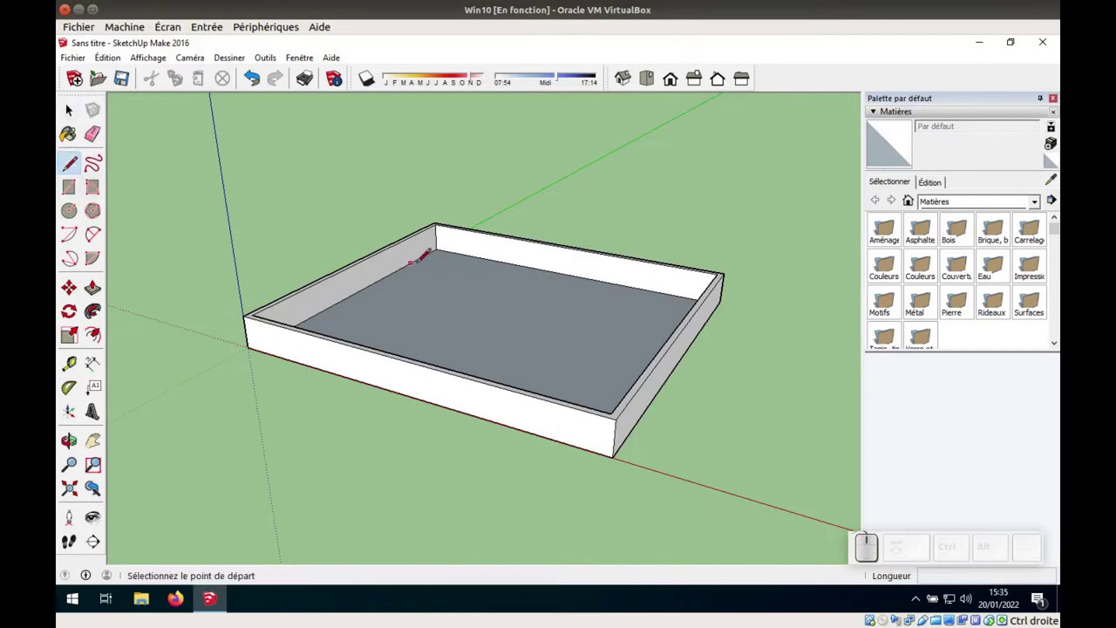
pyautogui.scroll(3)
pyautogui.scroll(3)
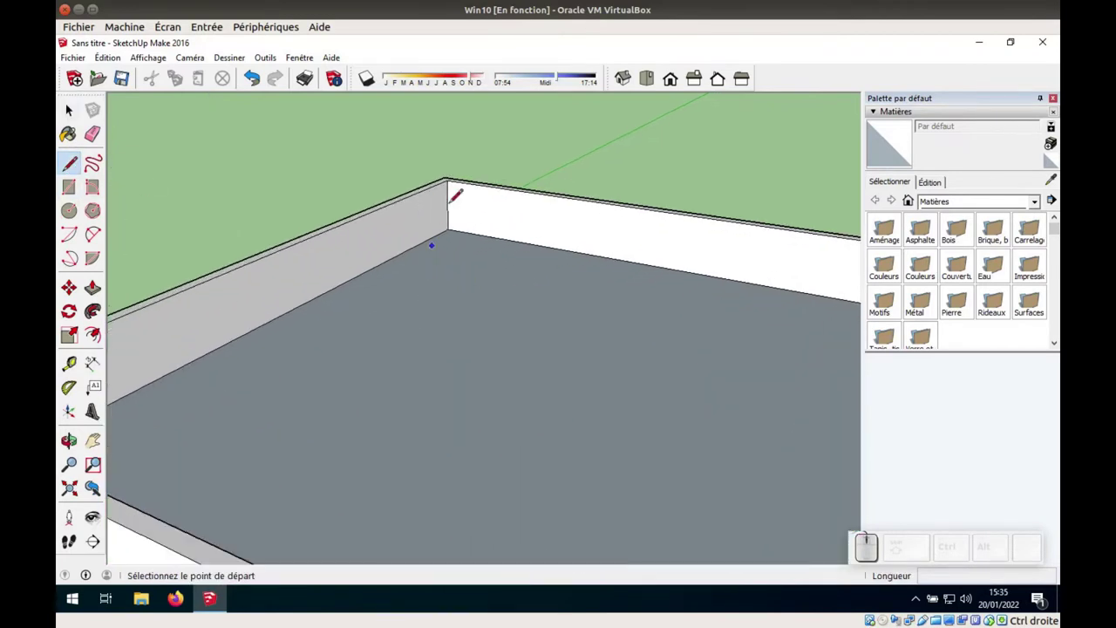
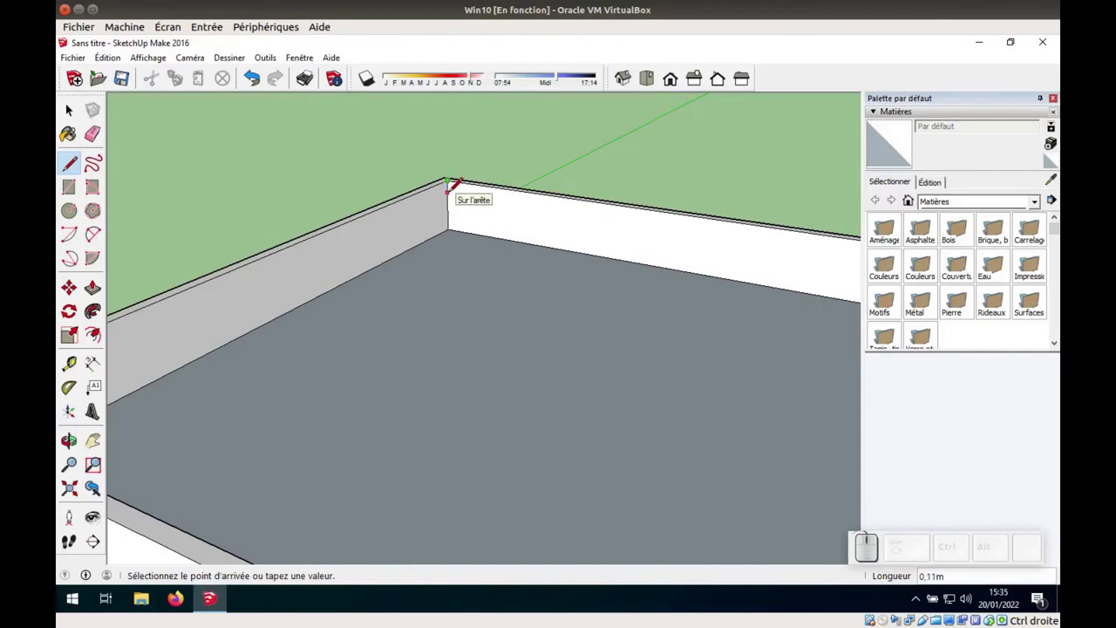
pyautogui.press('KP_0')
pyautogui.press(',')
pyautogui.press('KP_0')
pyautogui.press('KP_5')
pyautogui.press('KP_Enter')
pyautogui.scroll(3)
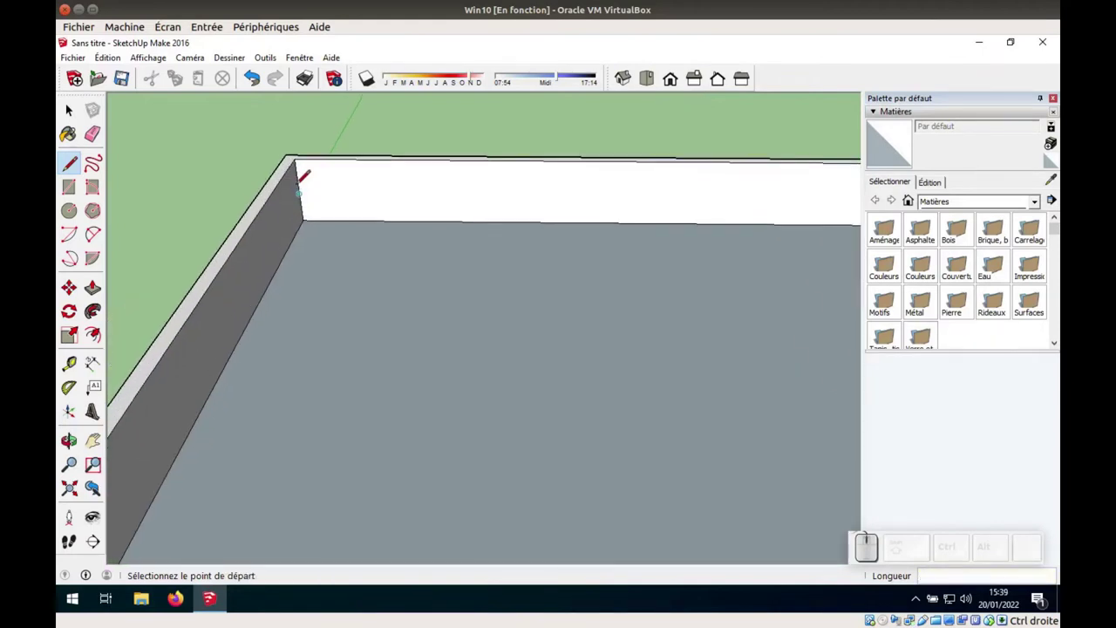
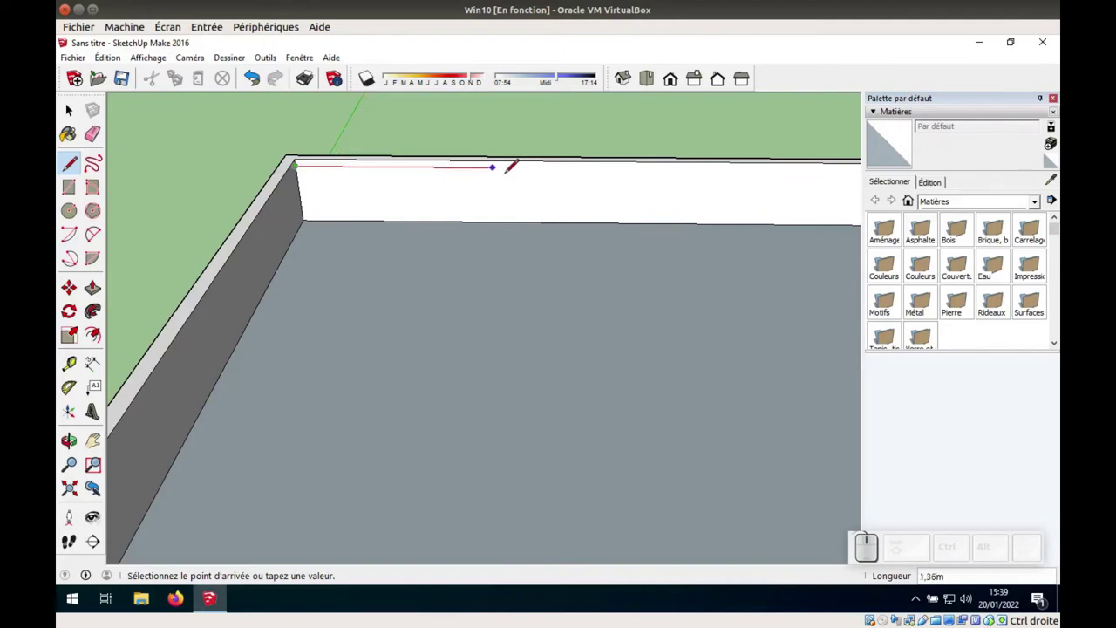
# Continue tracing lines along the wall tops, locking the inference direction
pyautogui.scroll(-3)
pyautogui.scroll(3)
pyautogui.scroll(-3)
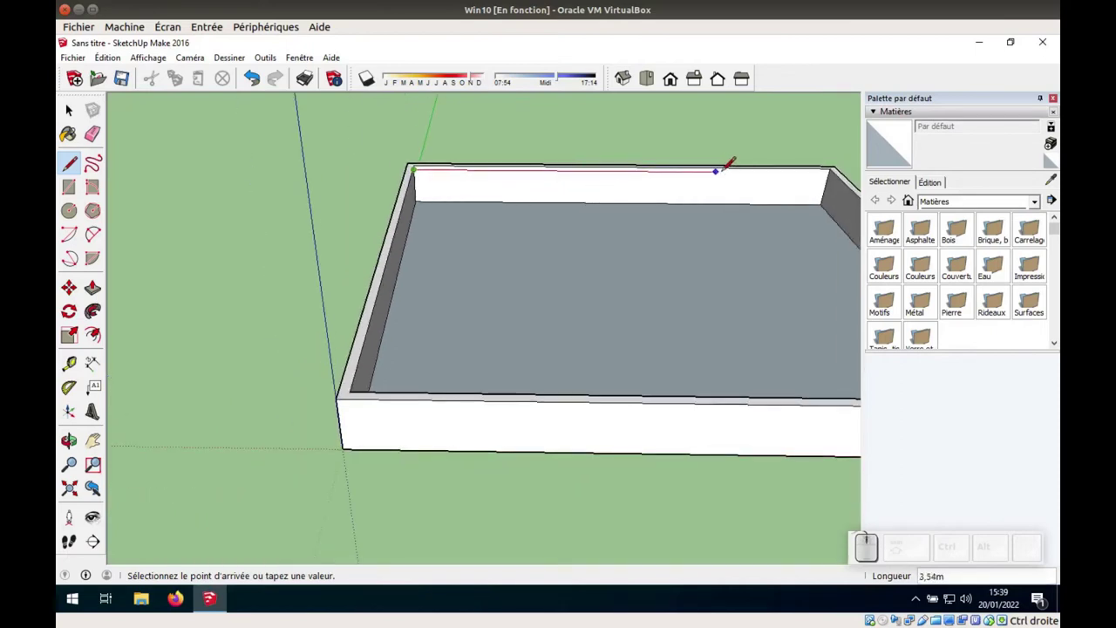
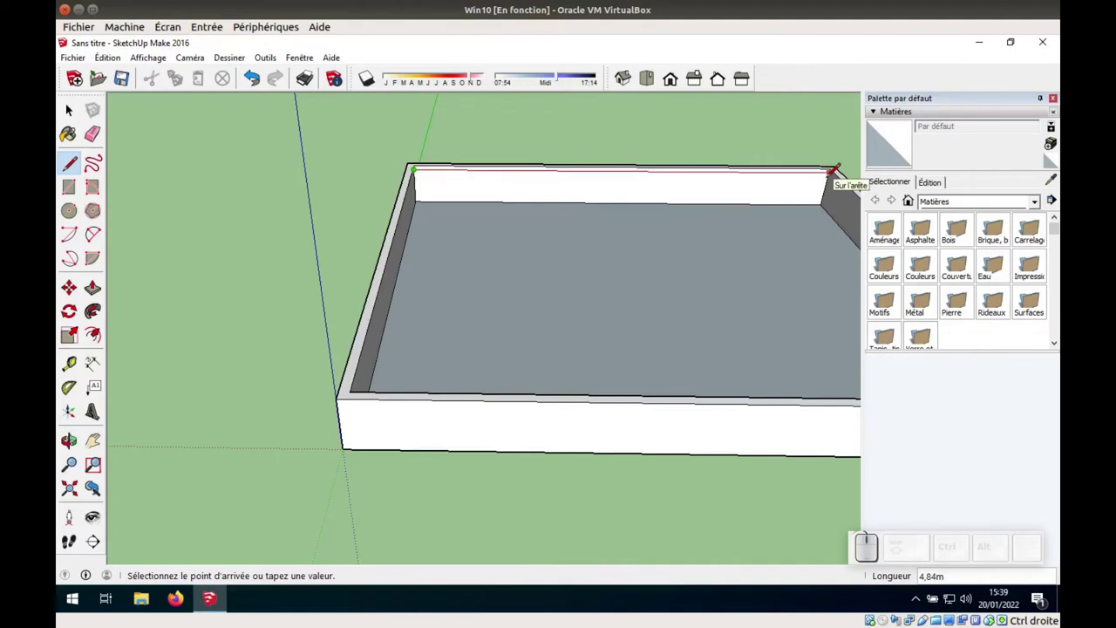
pyautogui.press('Right')
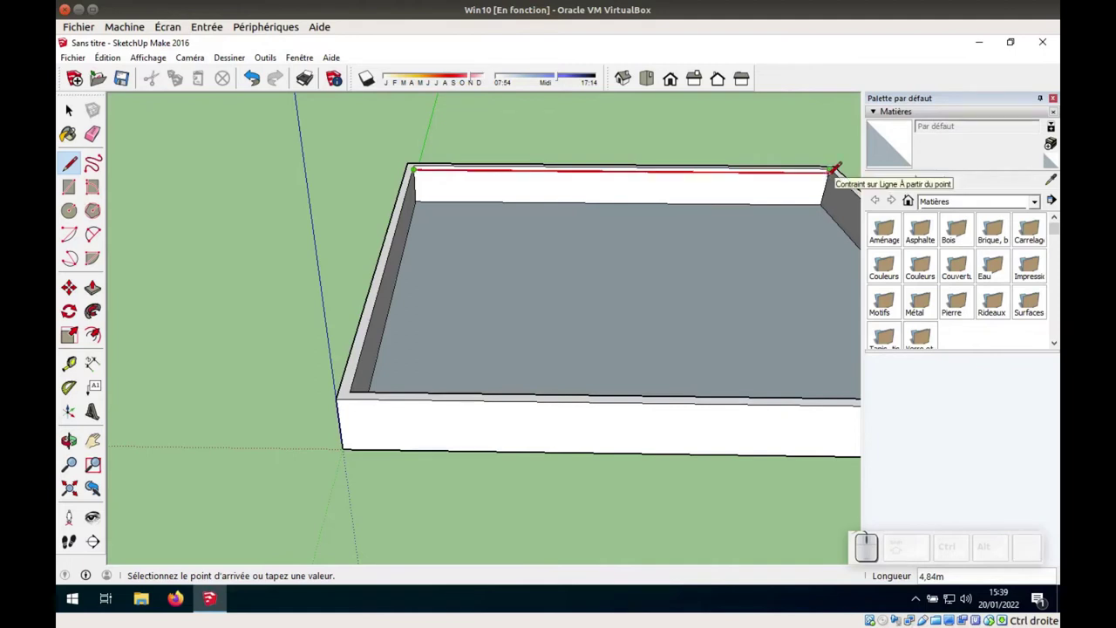
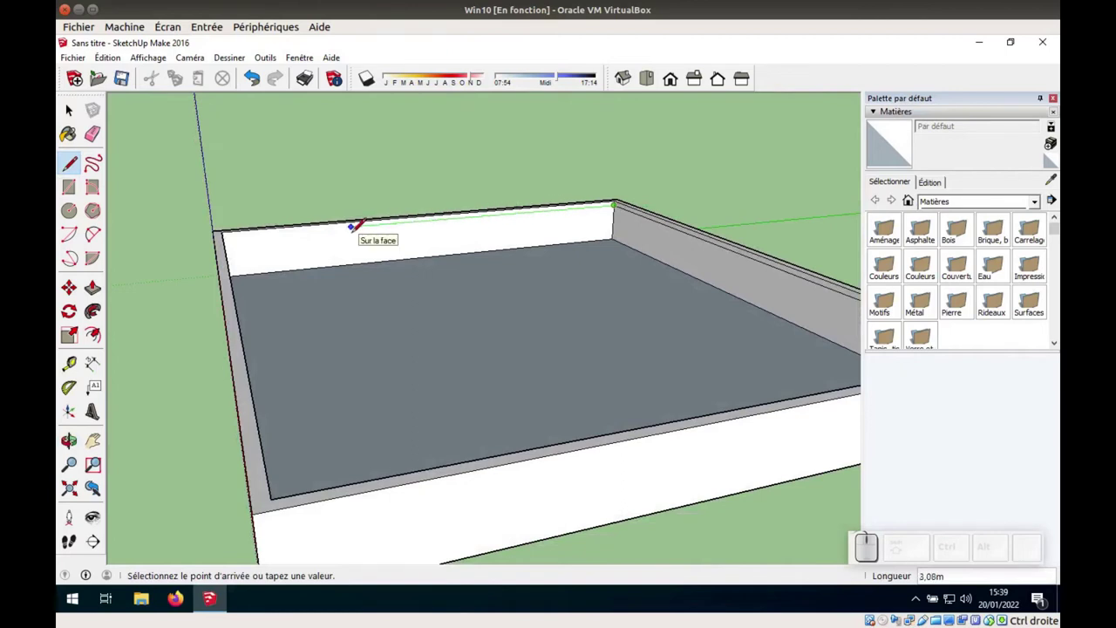
pyautogui.press('BackSpace')
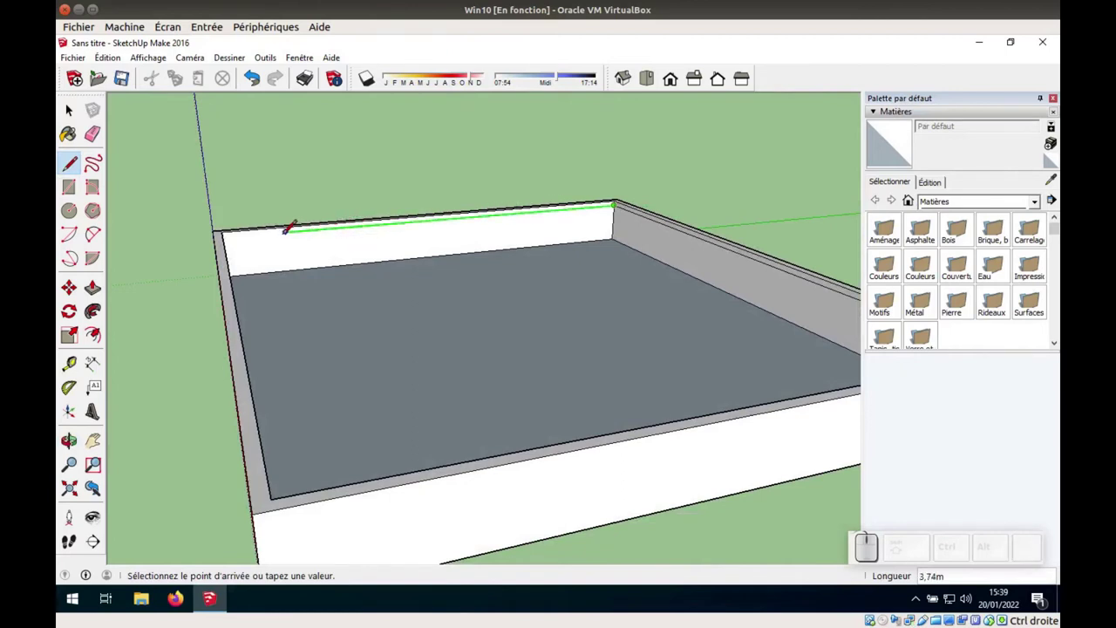
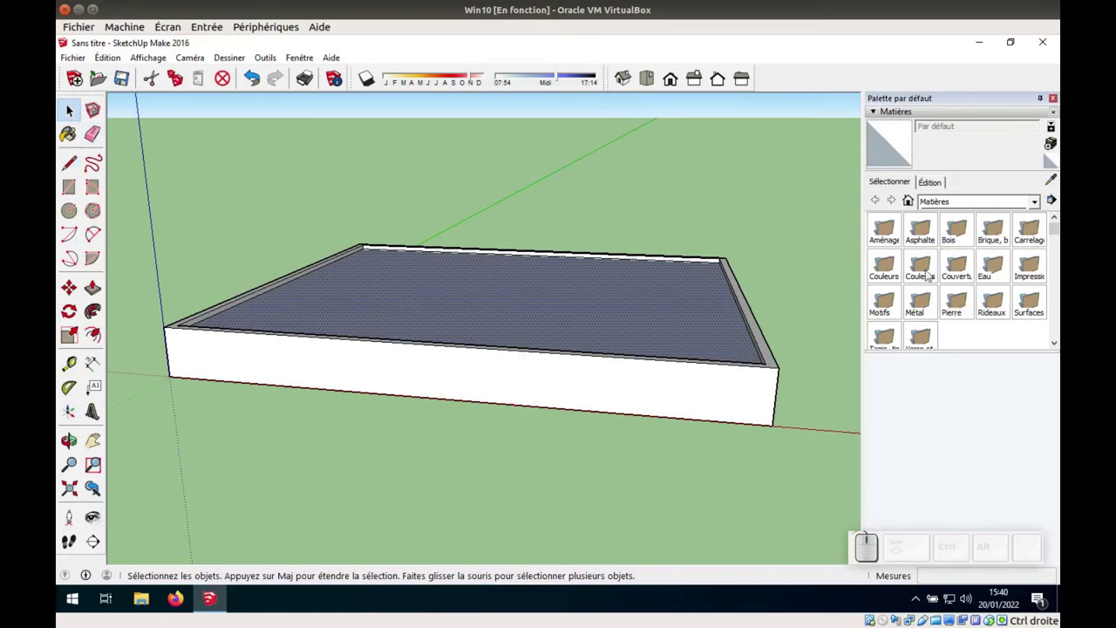
# Paint the roof from the Couleurs collection, then switch to the landscaping and fencing materials
pyautogui.click(913, 268)
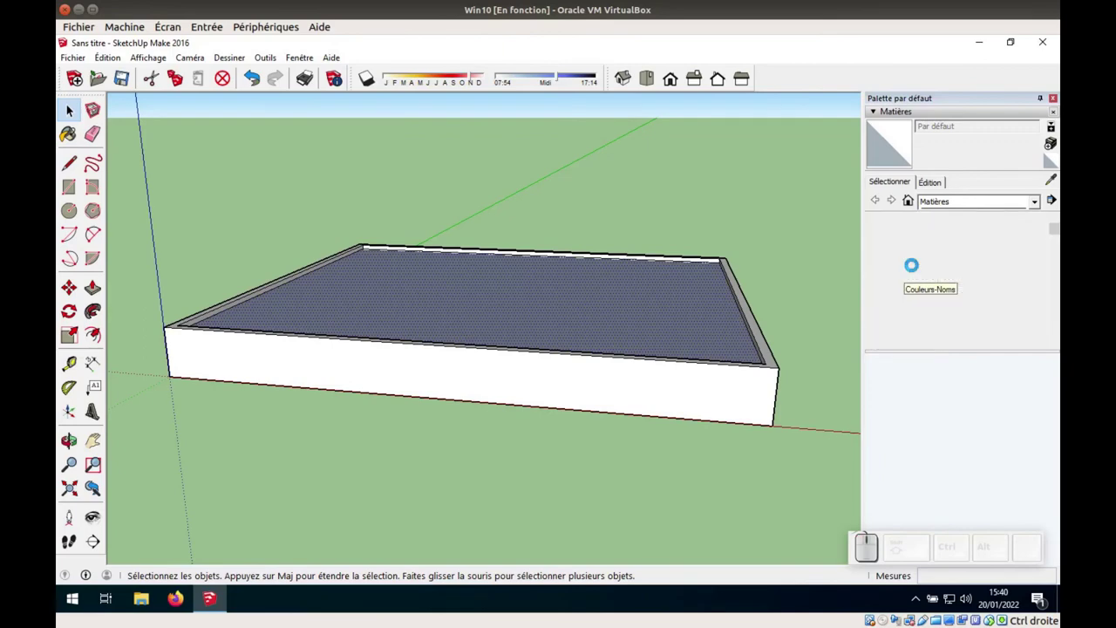
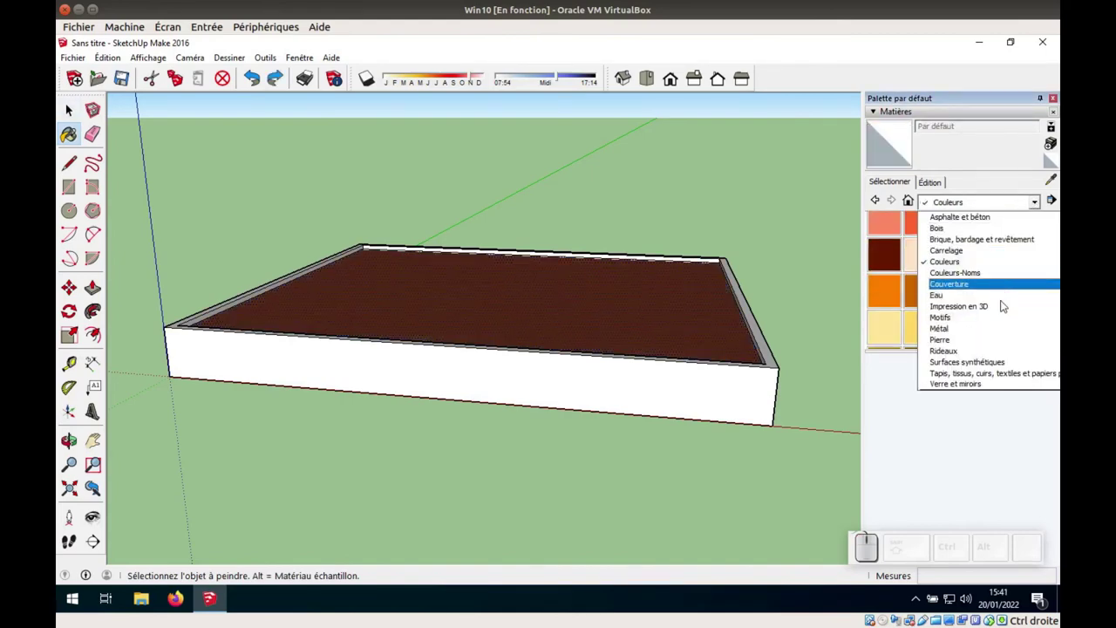
pyautogui.scroll(3)
pyautogui.click(992, 241)
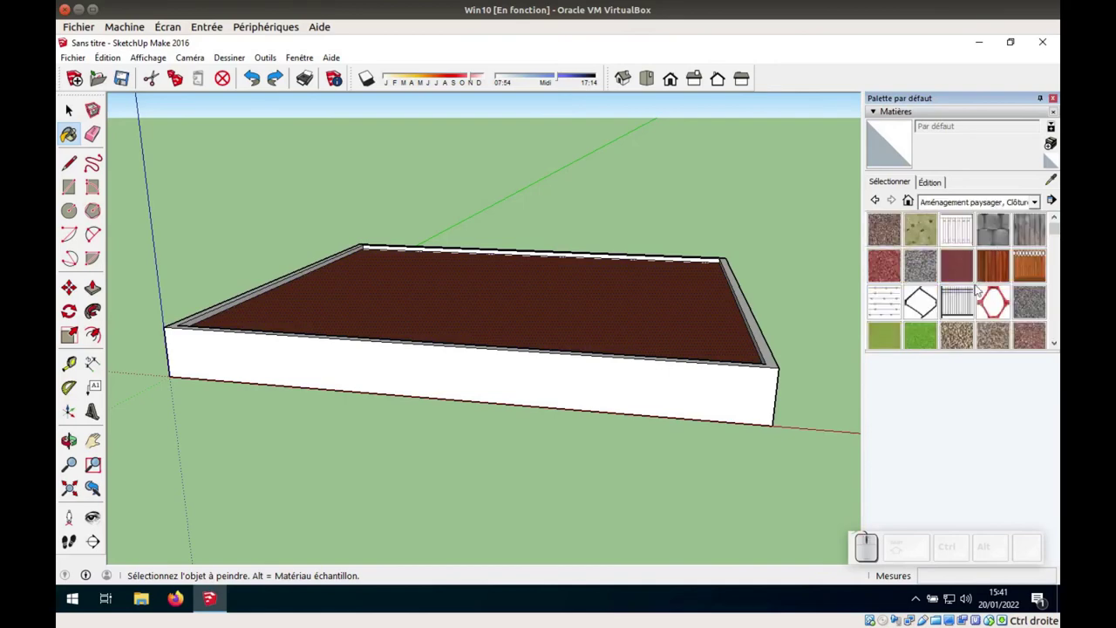